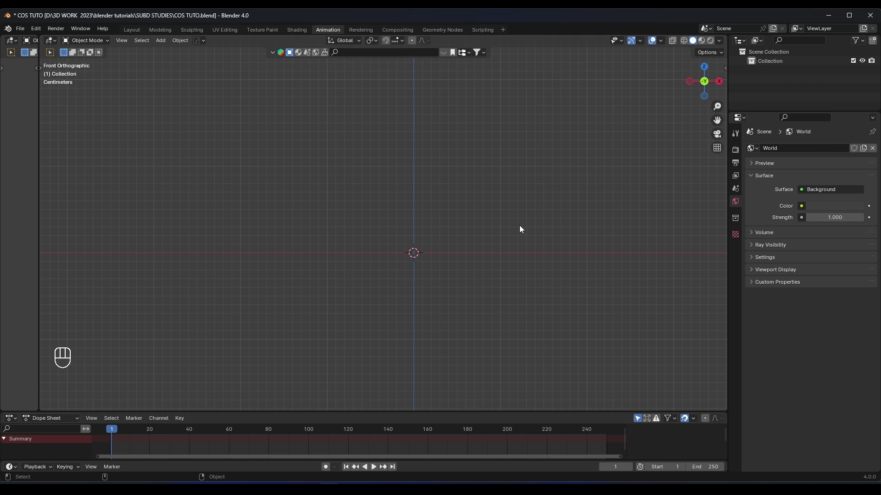
Step: Add an icosphere in front view and shrink it to about a quarter of its size
key("KP_1")
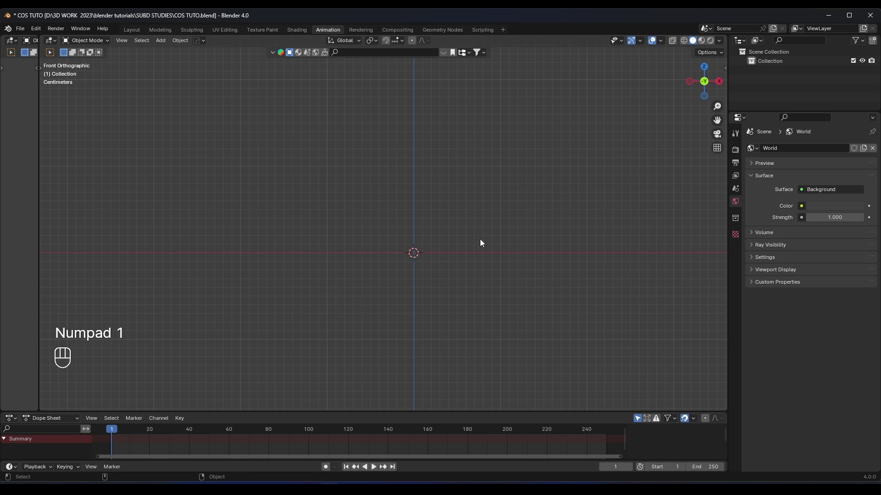
key("KP_1")
key("shift+a")
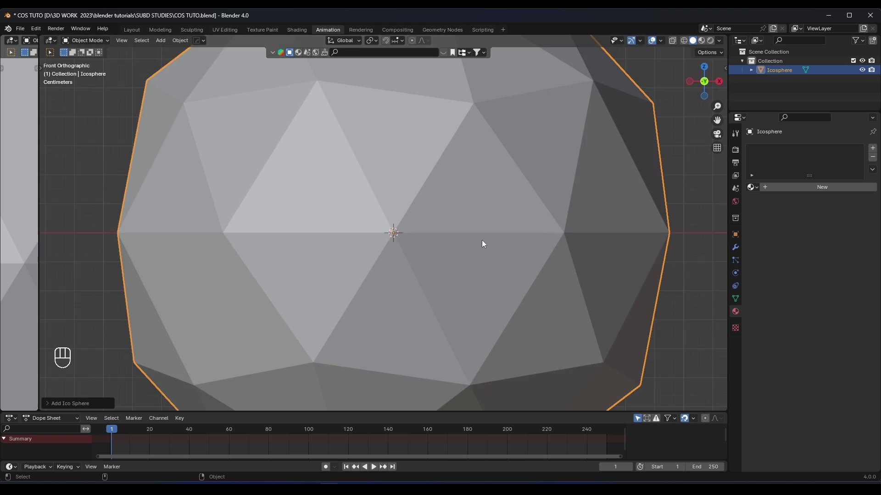
key("s")
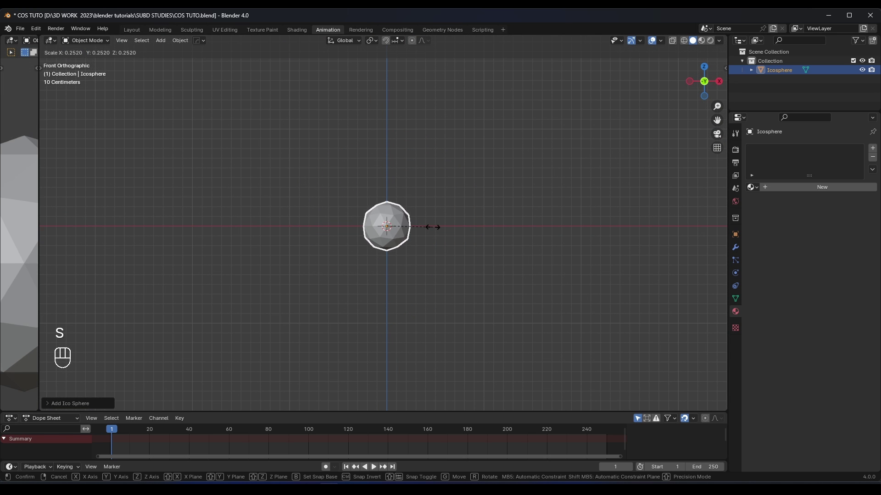
key("s")
Step: Apply the icosphere's scale and move it along X to the right of the centre
key("ctrl+a")
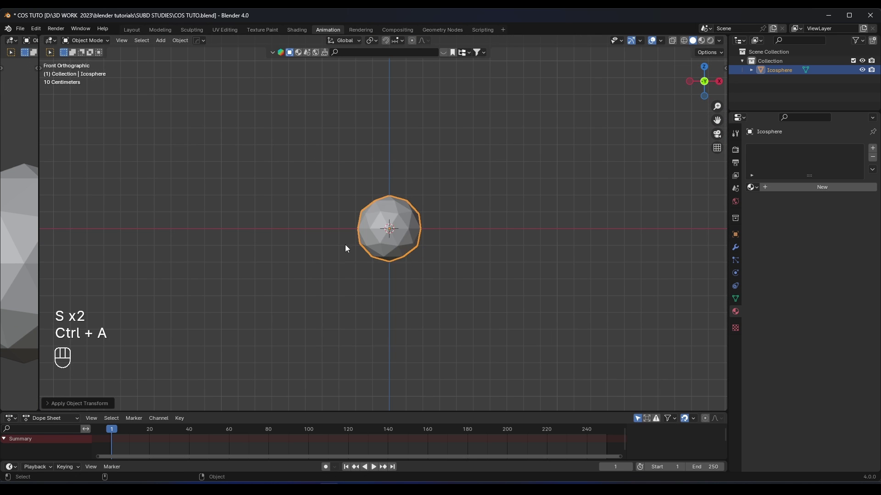
key("g")
key("x")
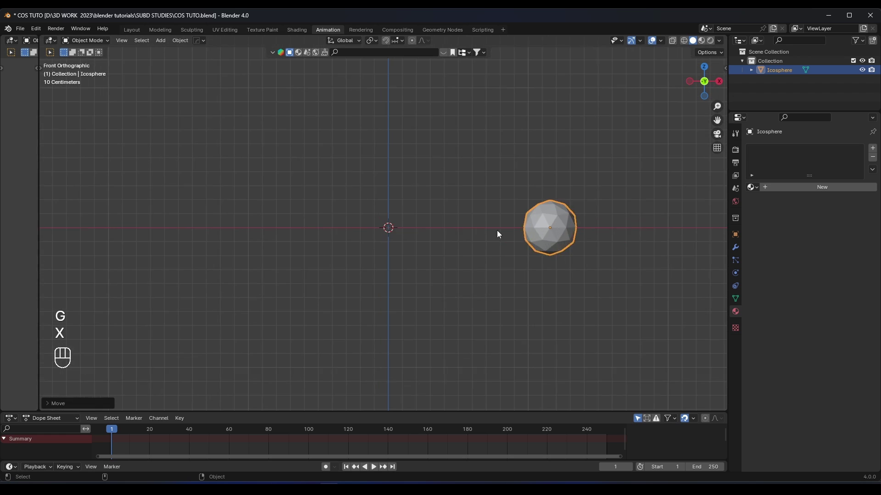
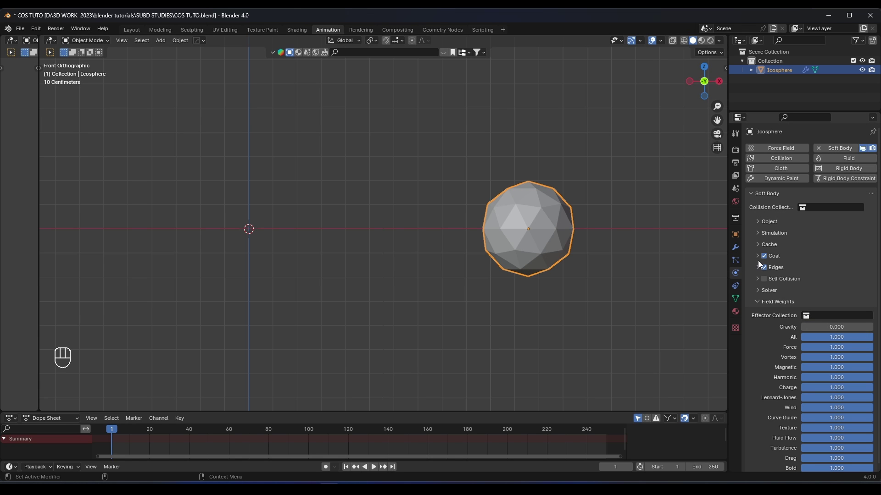
Step: Turn off the soft body Goal on the icosphere and recentre the view
left_click(765, 260)
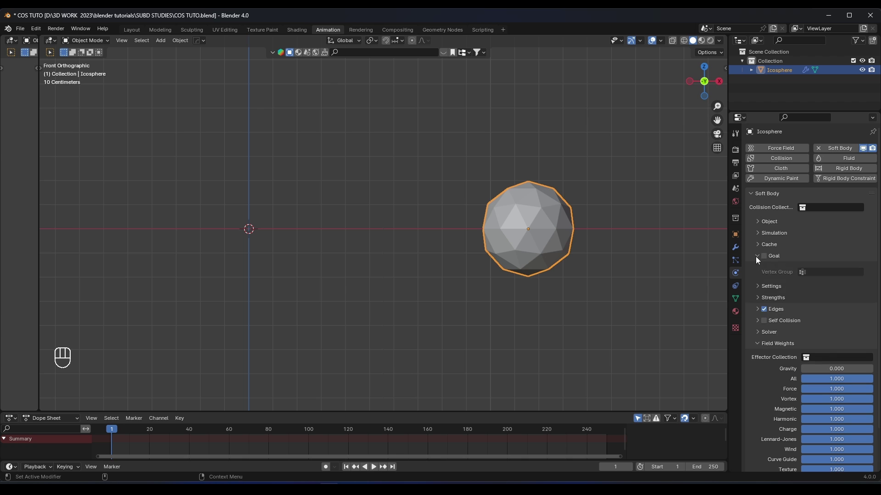
left_click(758, 261)
left_click_drag(342, 257, 378, 239)
key("shift+a")
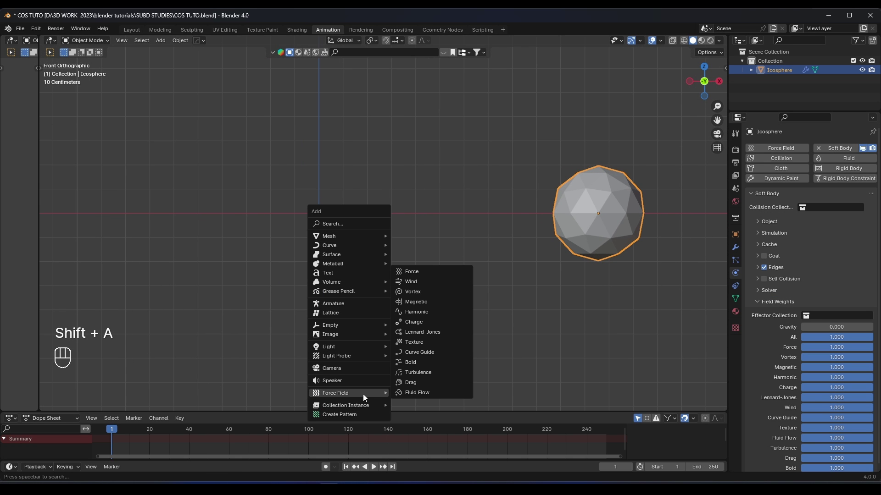
Step: Add a point force field at the origin with strength -3 and preview the pull
left_click(409, 228)
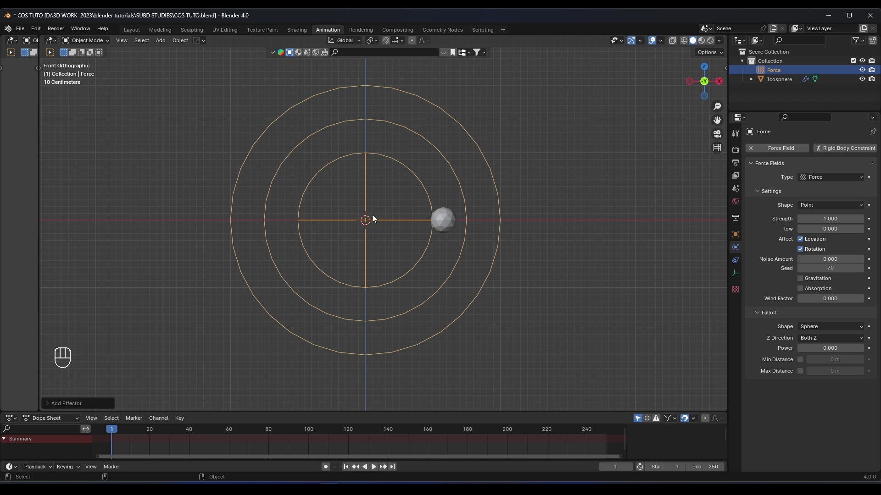
left_click(833, 223)
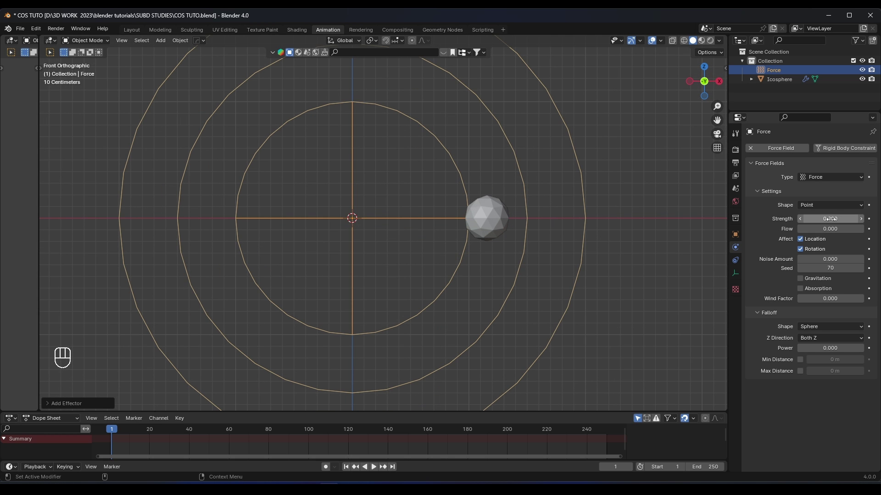
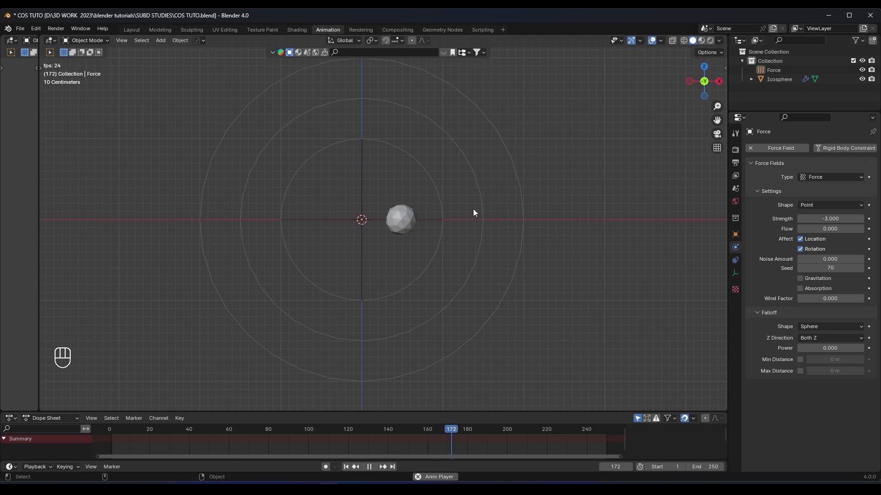
key("space")
Step: Enable soft body self collision and set solver step size min 1, max 13
left_click(315, 221)
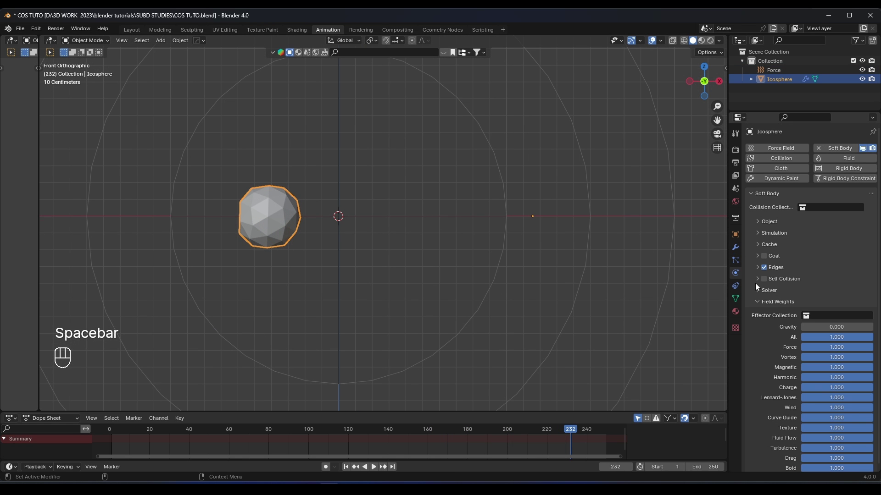
left_click(758, 303)
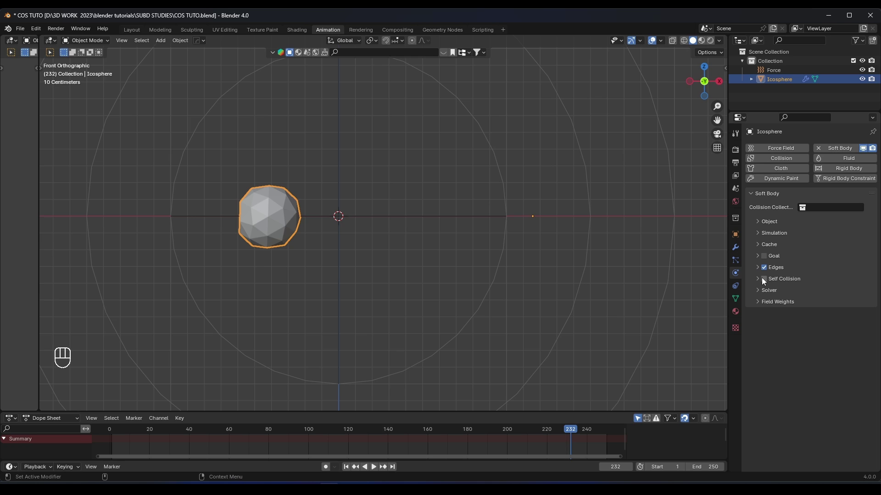
left_click(765, 281)
left_click(757, 281)
left_click(758, 280)
left_click(760, 294)
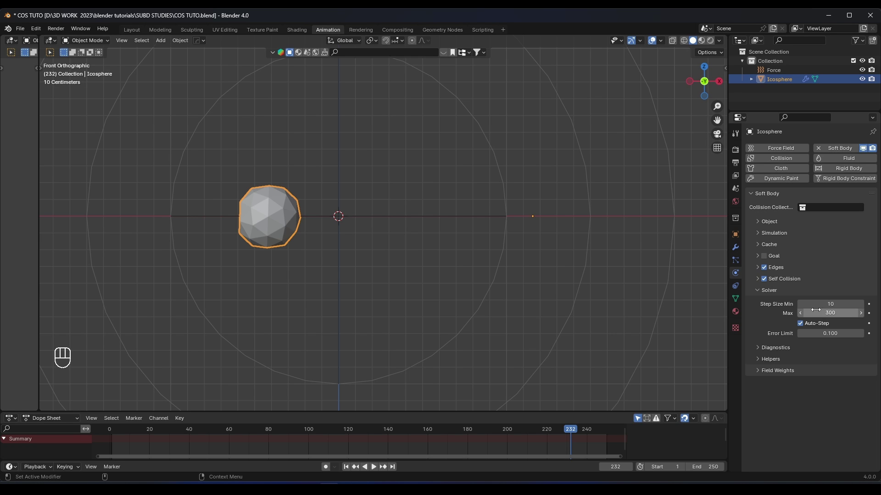
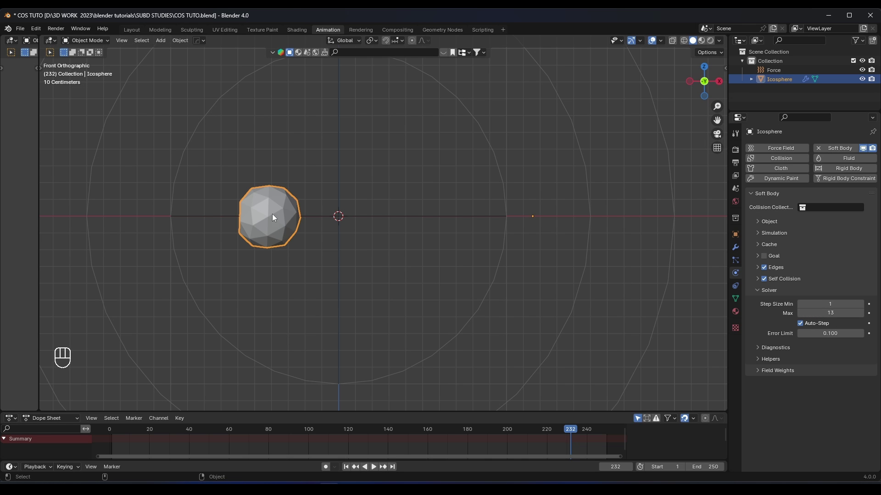
Step: Rewind and replay the simulation to test the icosphere's motion
key("KP_Decimal")
key("space")
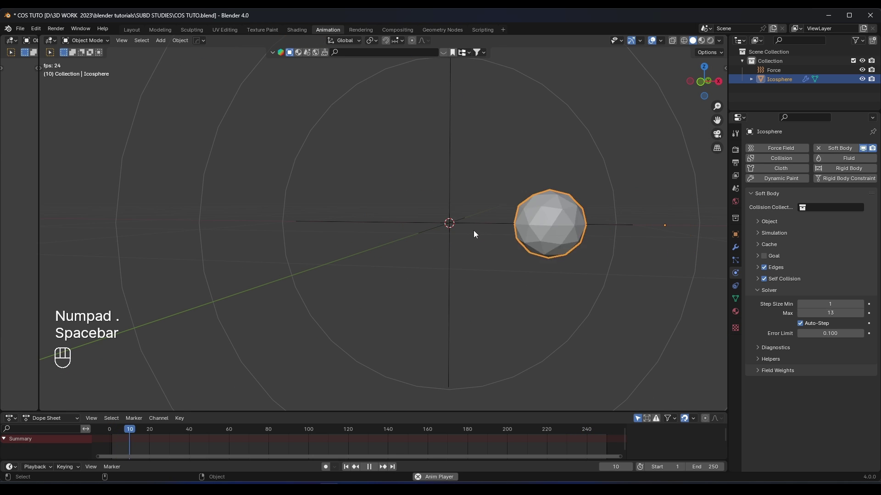
Step: Add a Subdivision Surface modifier at level 2 for viewport and render, shaded smooth
key("space")
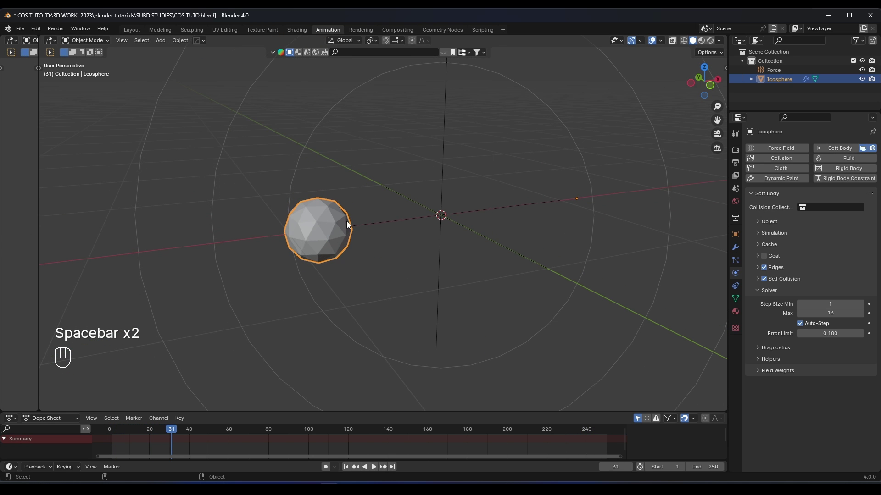
left_click(735, 250)
left_click_drag(761, 155, 786, 303)
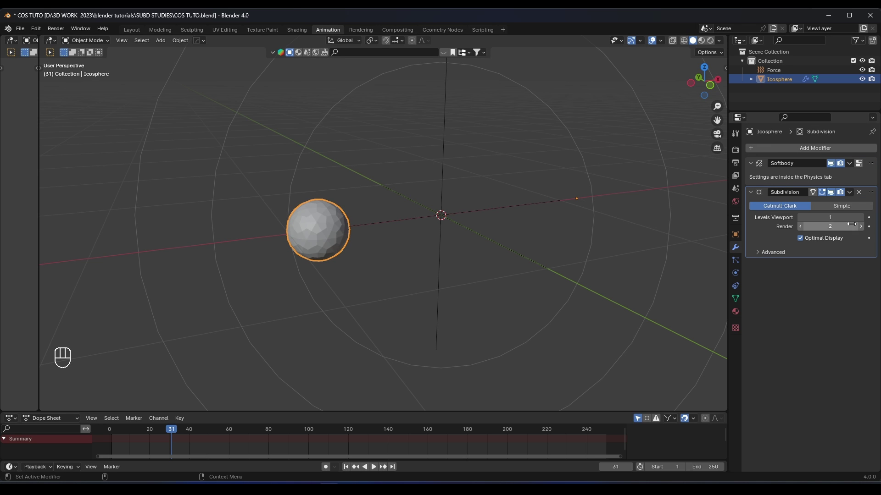
left_click_drag(310, 220, 275, 218)
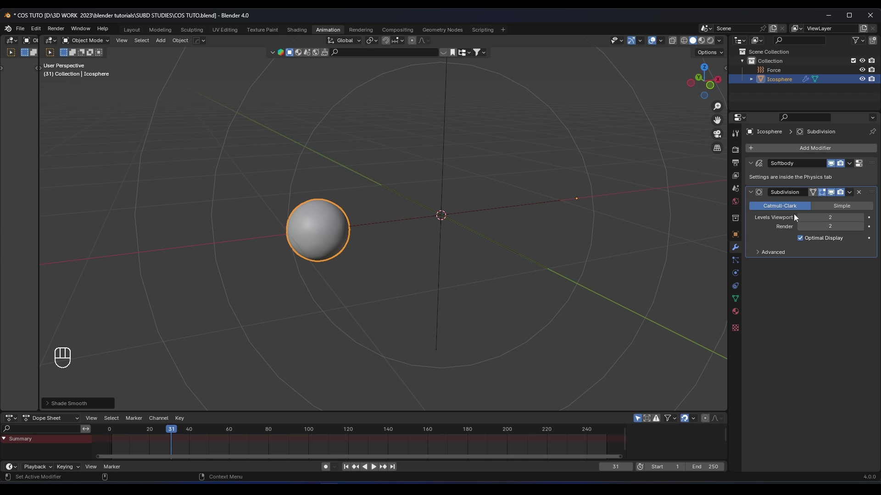
Step: Inspect the rounded sphere and return to front orthographic view
left_click_drag(875, 197, 841, 199)
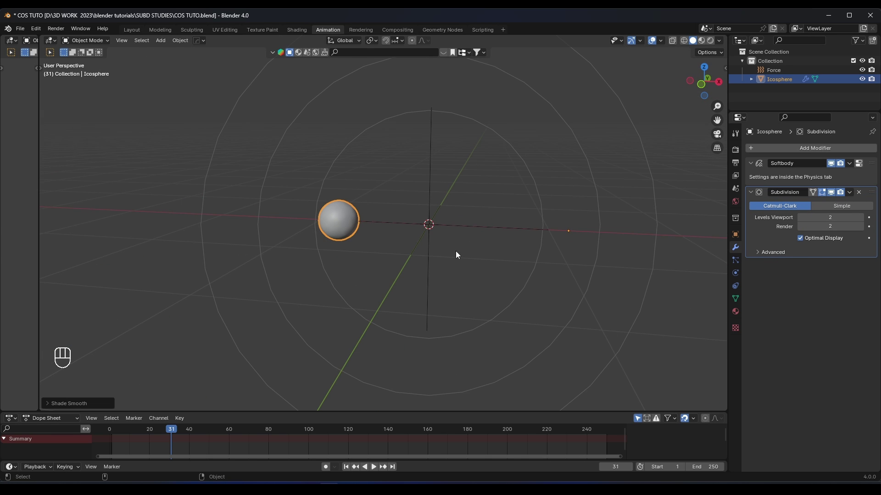
key("KP_1")
key("KP_Decimal")
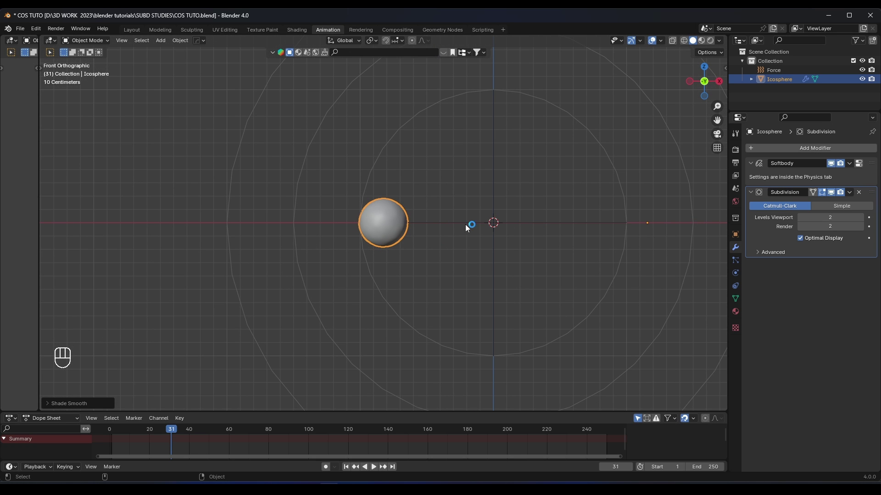
key("Tab")
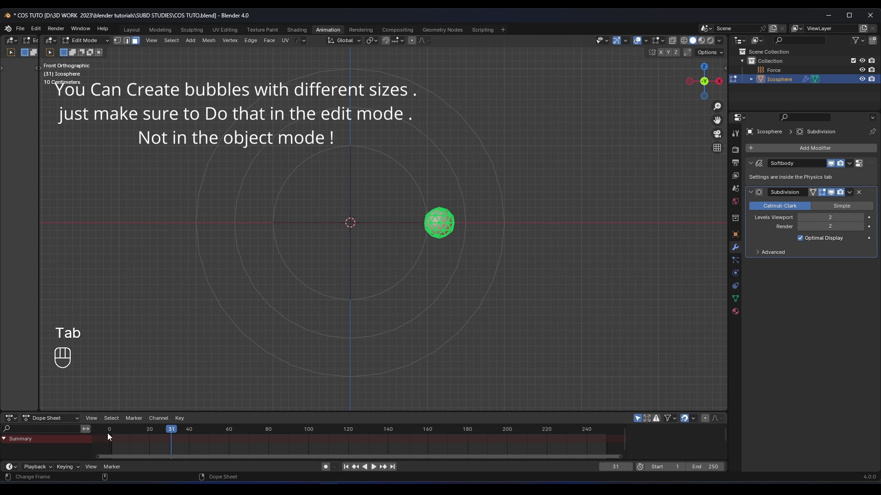
left_click_drag(122, 435, 101, 434)
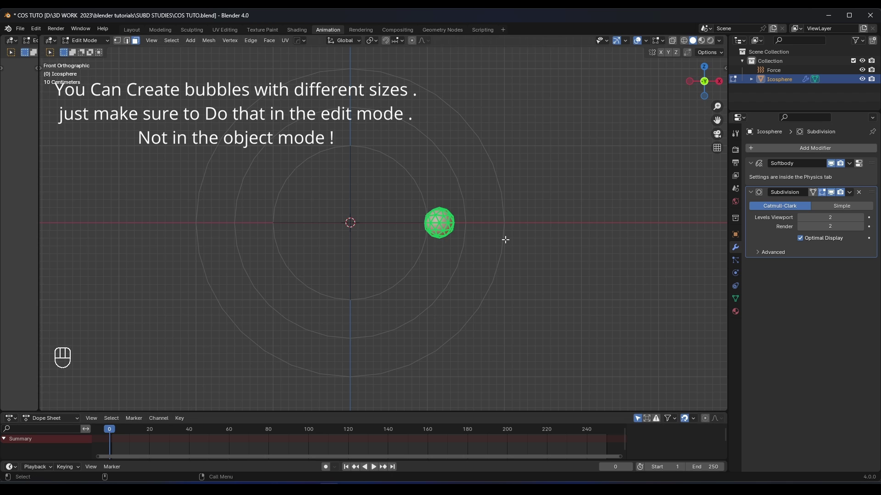
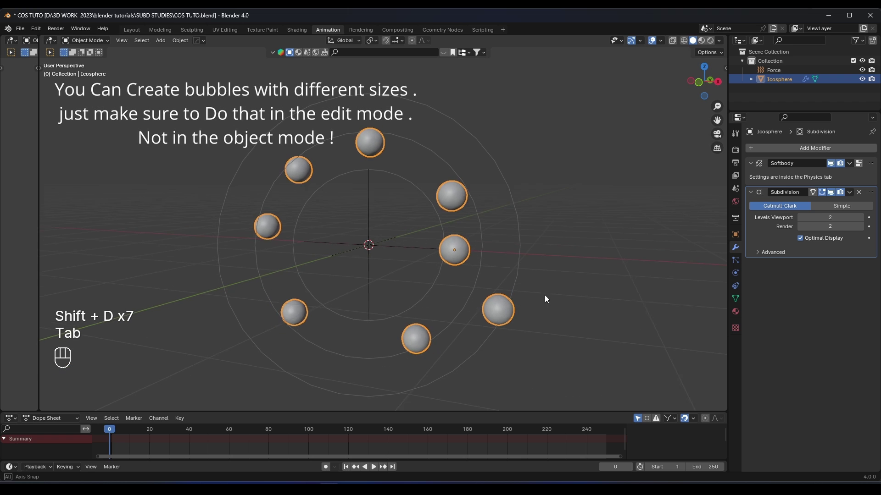
key("space")
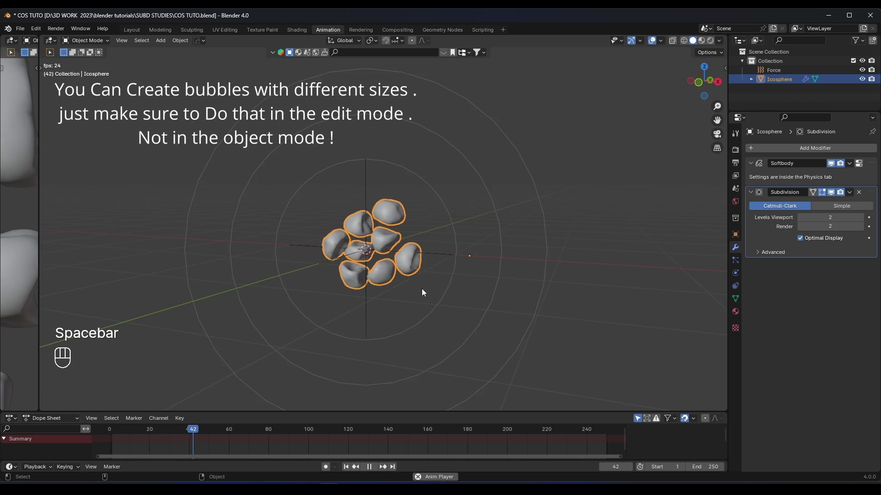
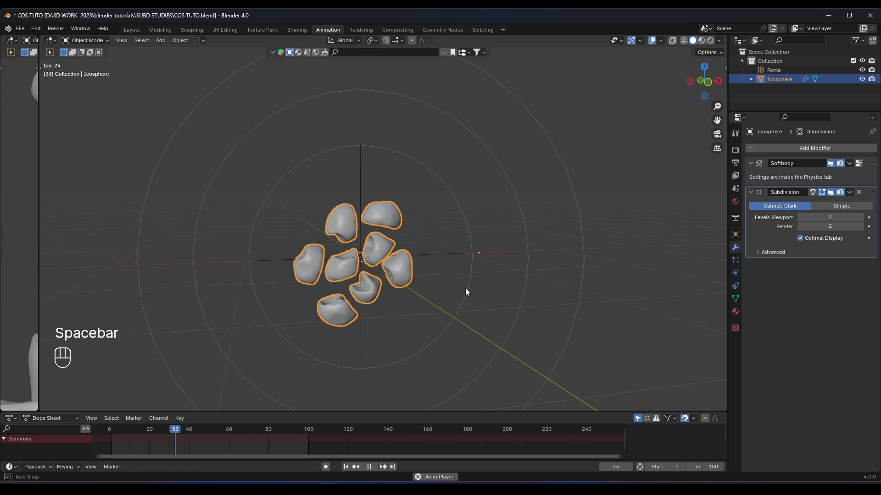
key("space")
left_click_drag(115, 432, 102, 433)
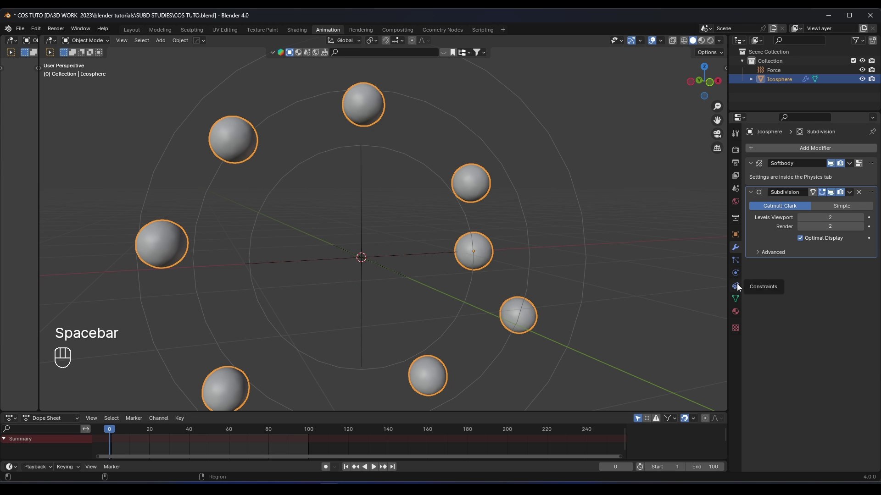
Step: Set soft body self-collision dampening to 1.0 and rewind the simulation
left_click(738, 275)
left_click(757, 282)
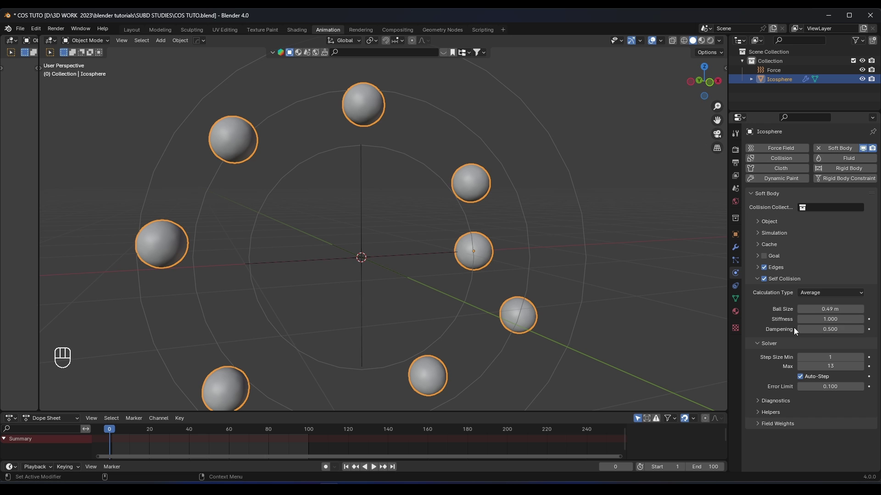
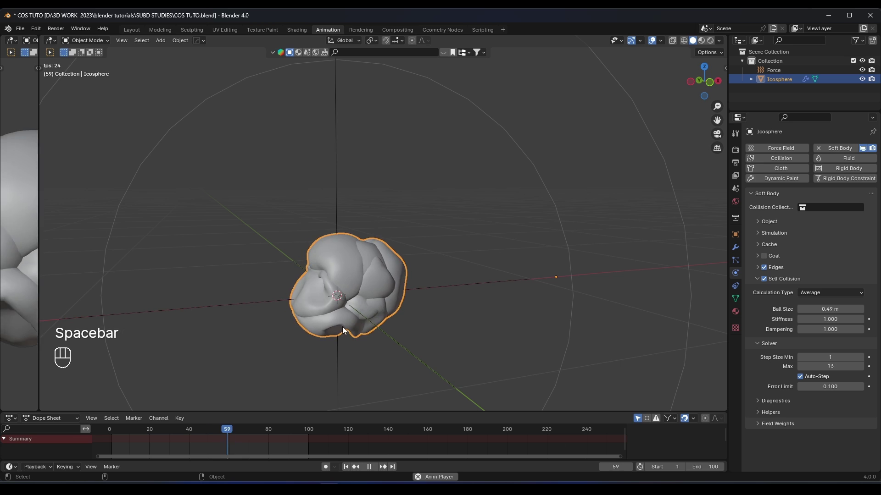
key("space")
left_click(116, 433)
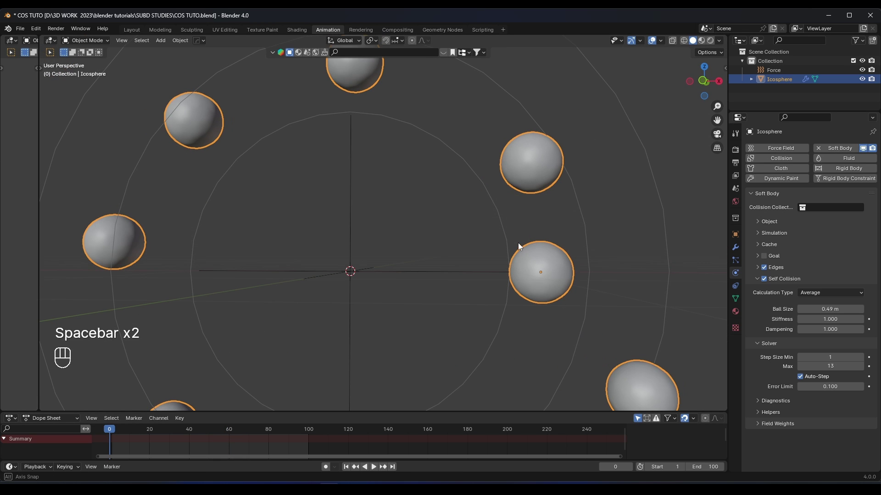
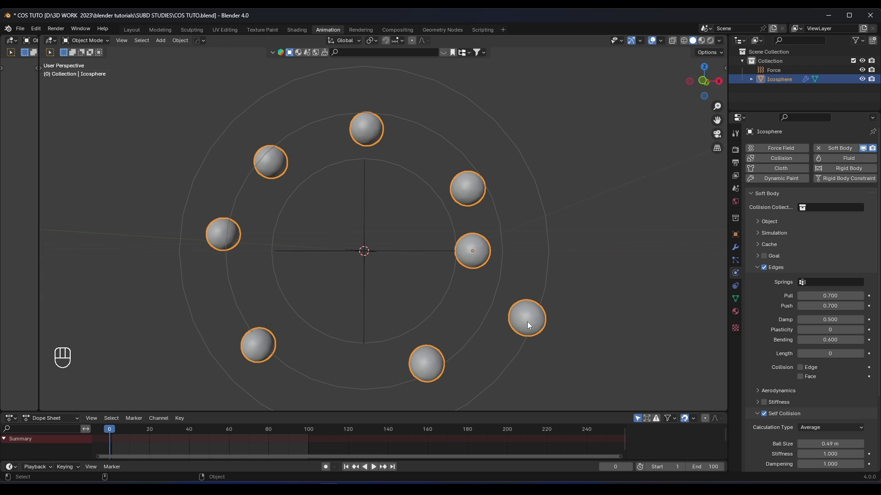
Step: Set Edges Bending to 0.6, enable soft body Stiffness, and test playback
key("space")
left_click(614, 286)
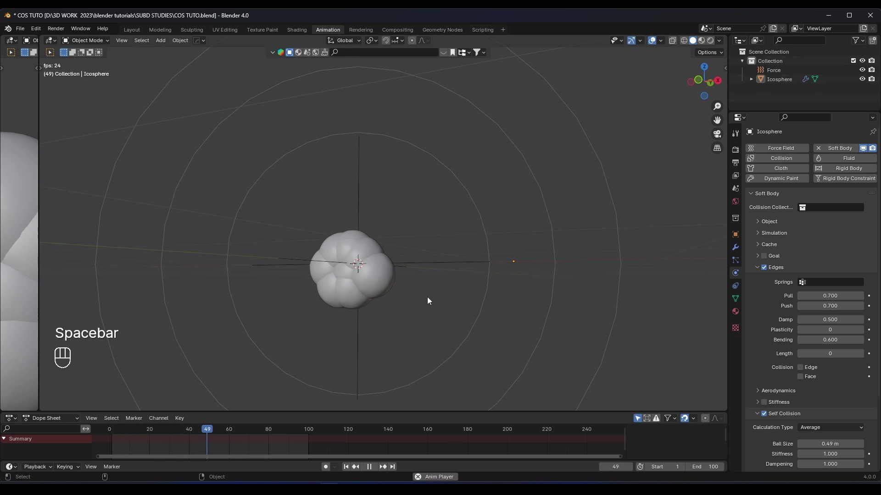
key("space")
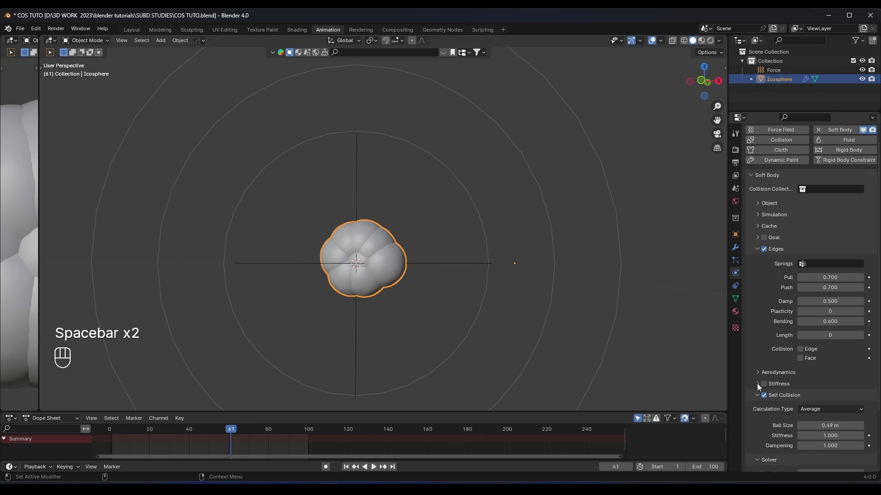
left_click(759, 387)
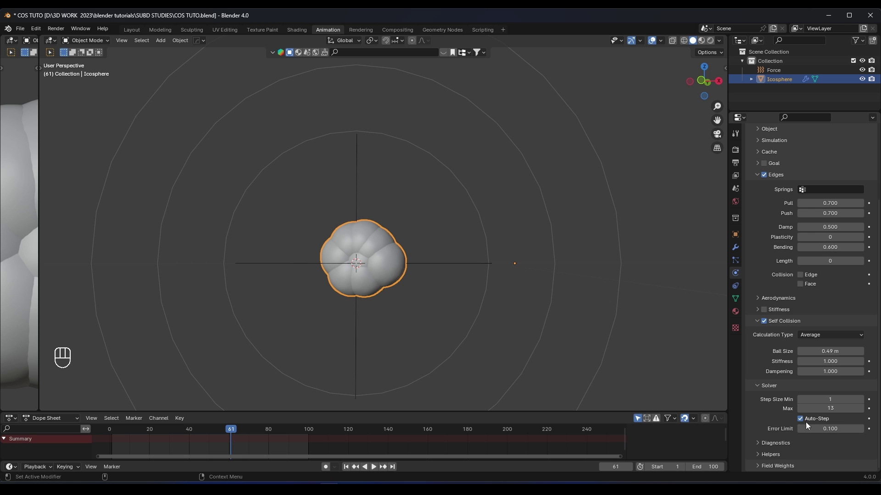
left_click(767, 297)
left_click(110, 432)
key("space")
key("space")
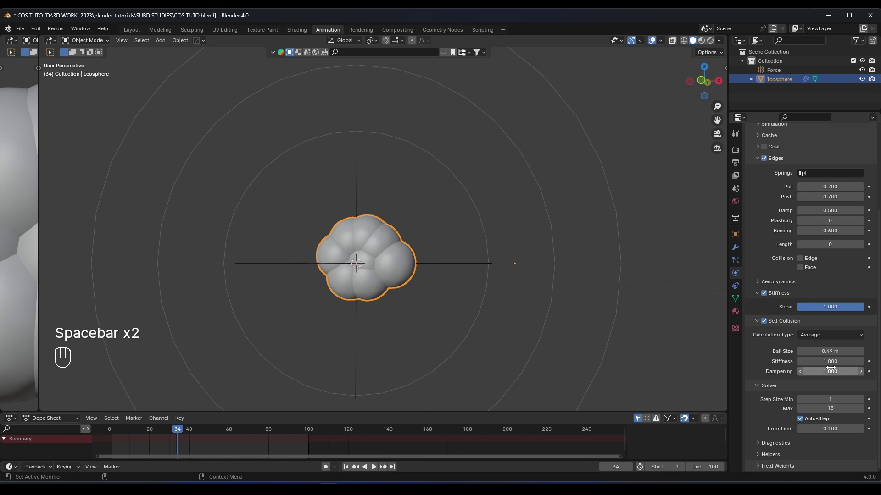
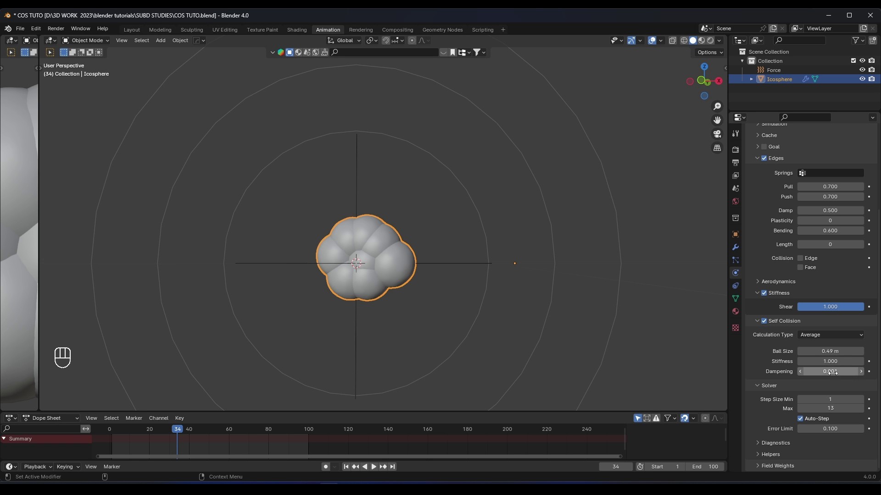
Step: Lower self-collision dampening to 0.3 and replay the bubbles to check
key("space")
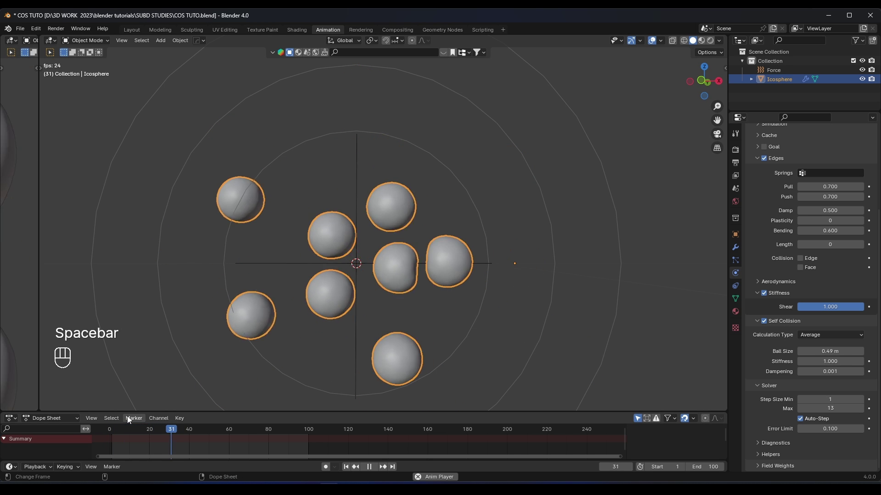
key("space")
left_click(112, 434)
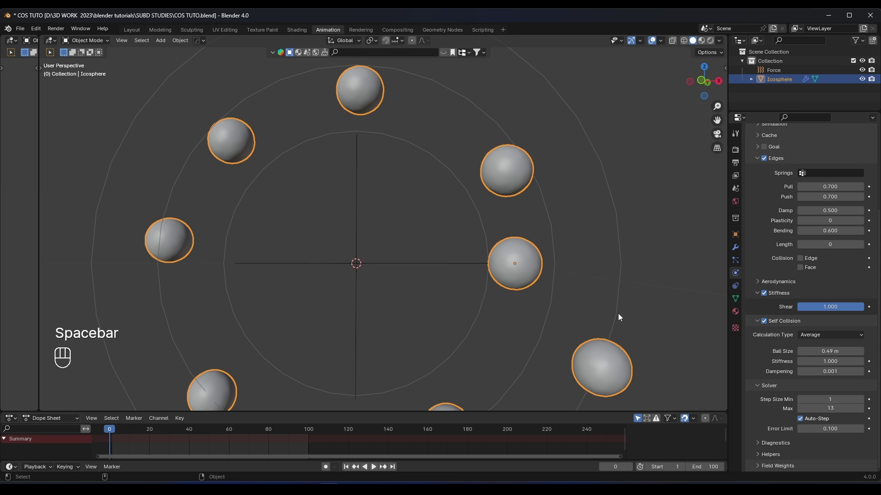
left_click(826, 370)
key("space")
key("space")
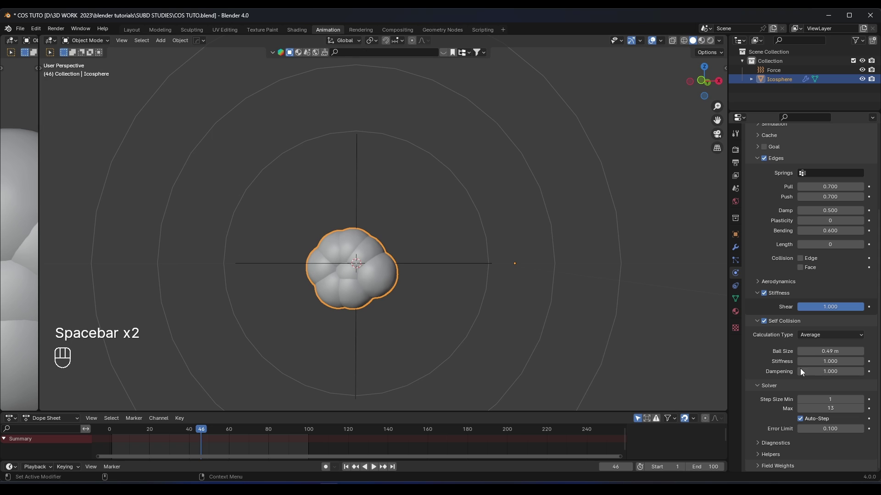
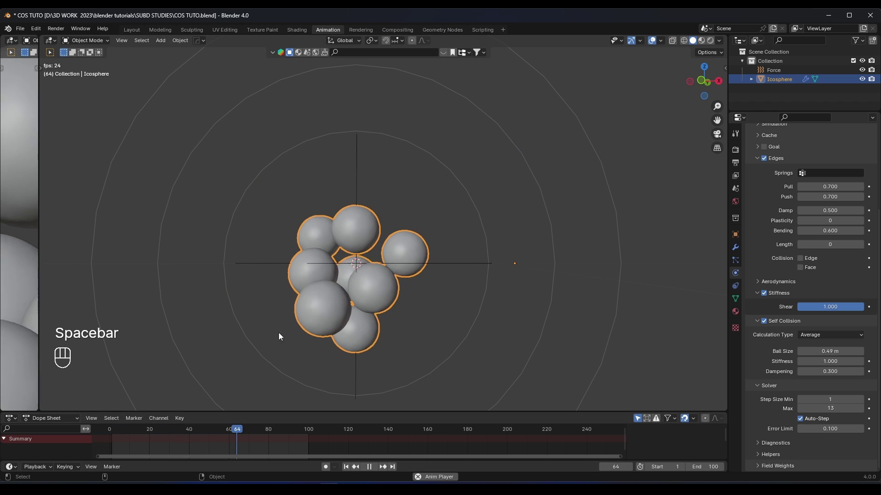
key("space")
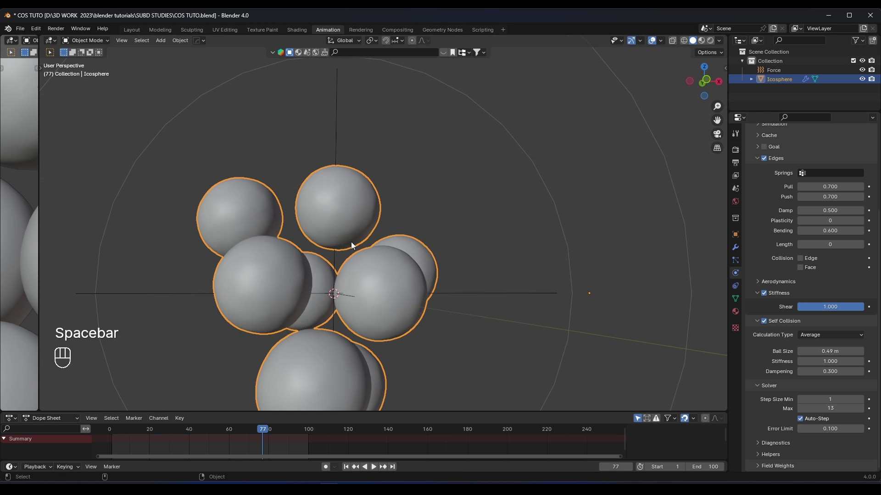
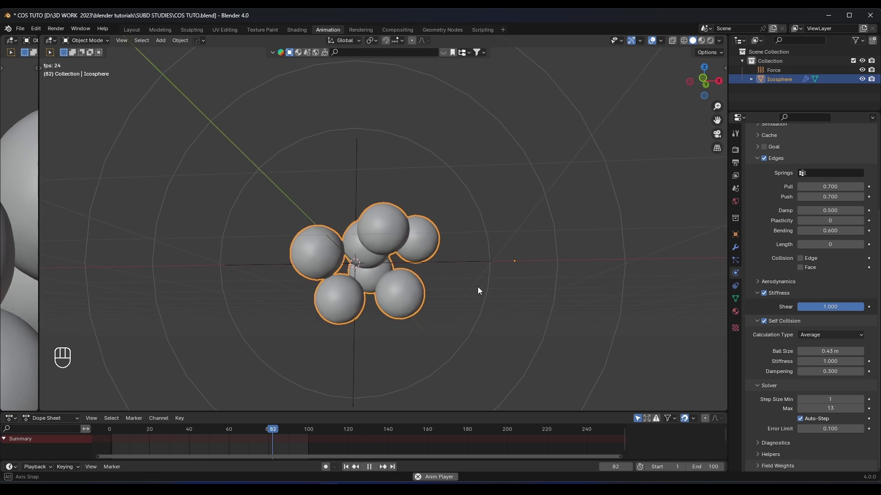
Step: Set self-collision ball size to 0.43 m, duplicate more bubbles and replay from front view
key("KP_1")
key("space")
left_click_drag(110, 428, 103, 427)
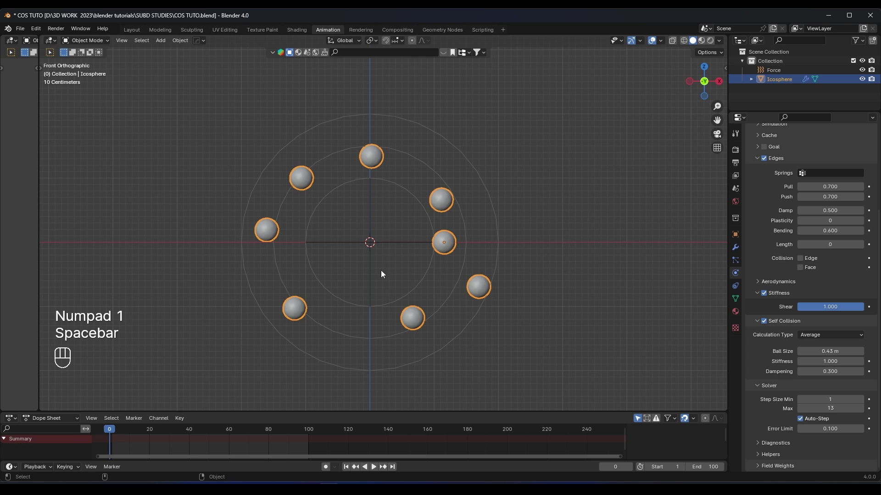
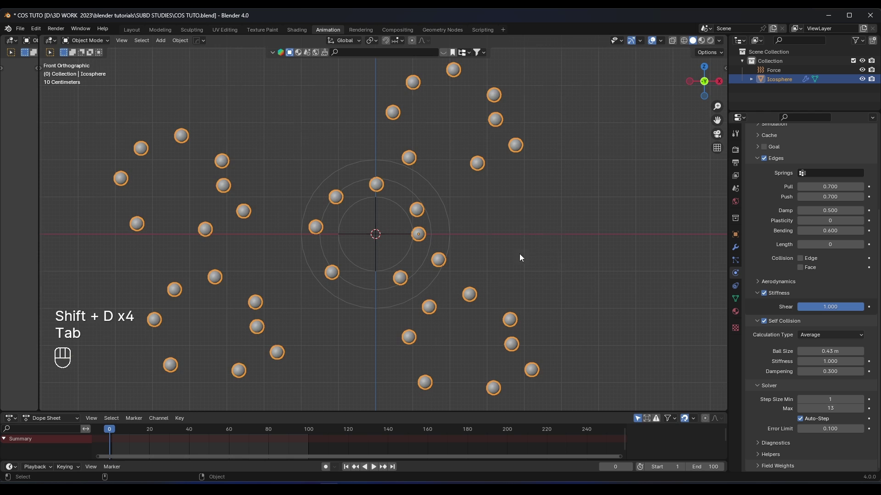
key("space")
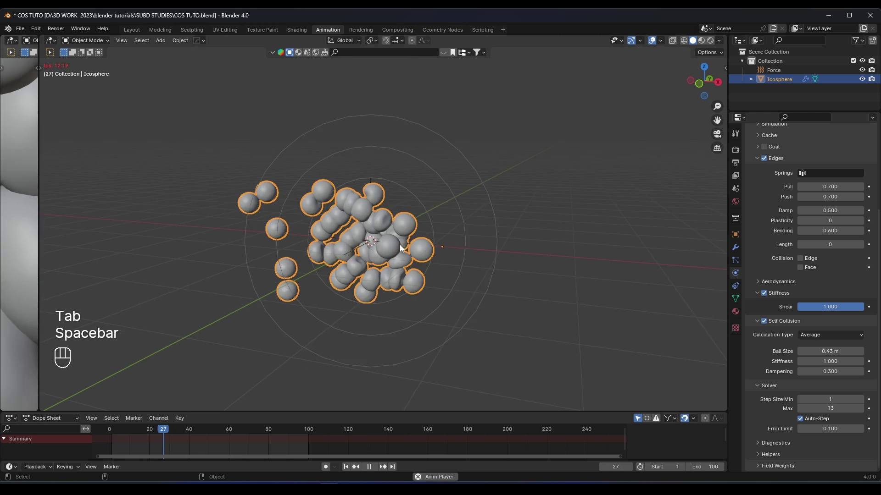
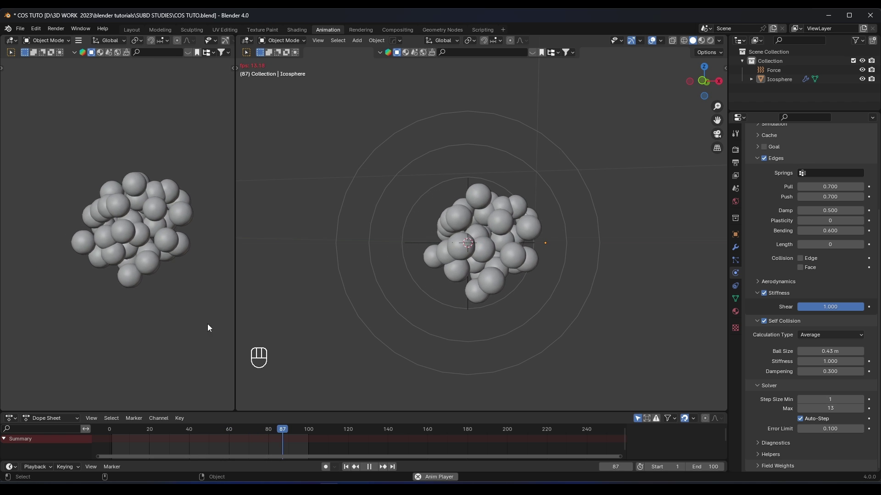
Step: Add a cylinder at the scene centre and scale it down
key("space")
left_click(106, 435)
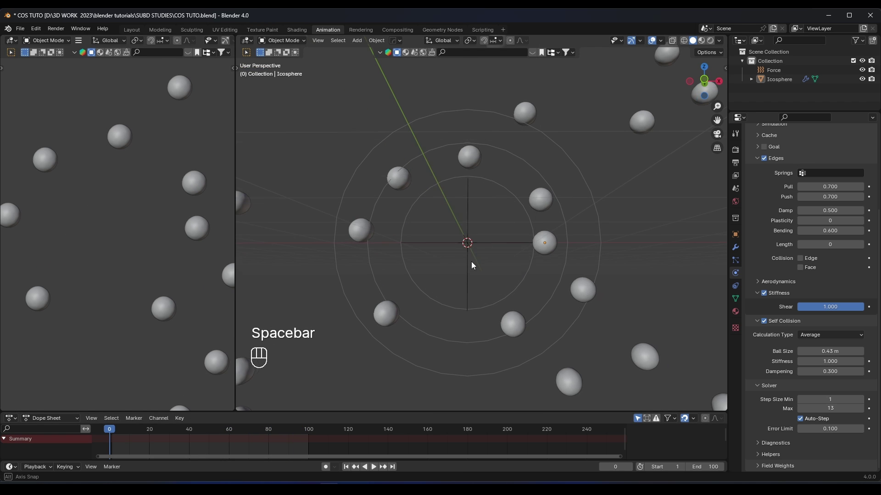
key("shift+a")
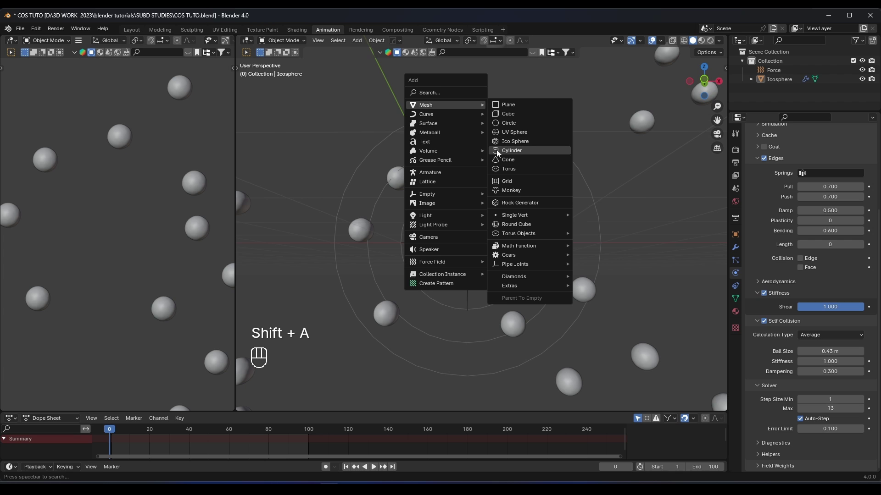
key("s")
key("s")
key("s")
key("z")
Step: Cut extra horizontal edge loops around the cylinder in Edit Mode
key("Tab")
key("ctrl+r")
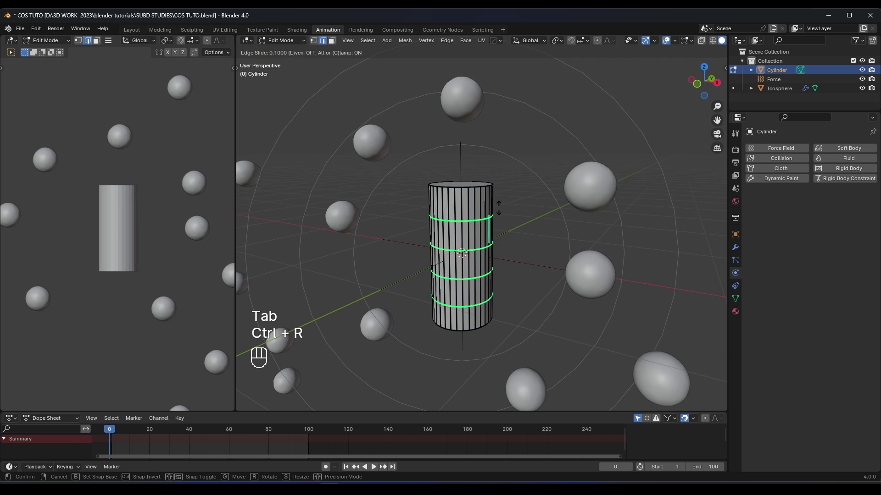
key("Tab")
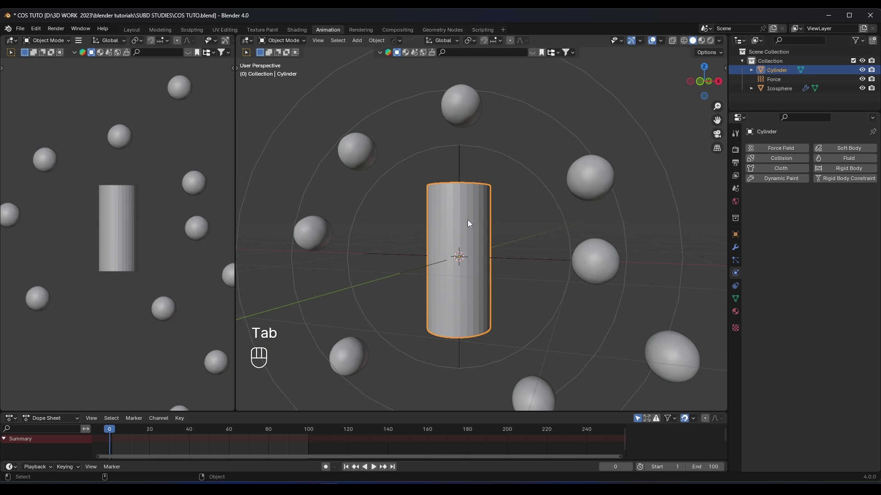
Step: Enable Collision physics on the cylinder and preview the bubbles gathering around it
left_click(790, 163)
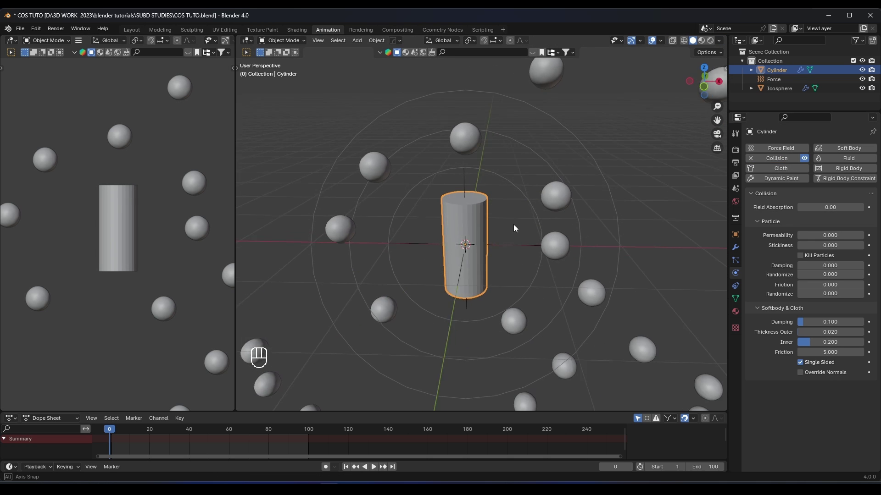
left_click(568, 202)
left_click(471, 223)
key("space")
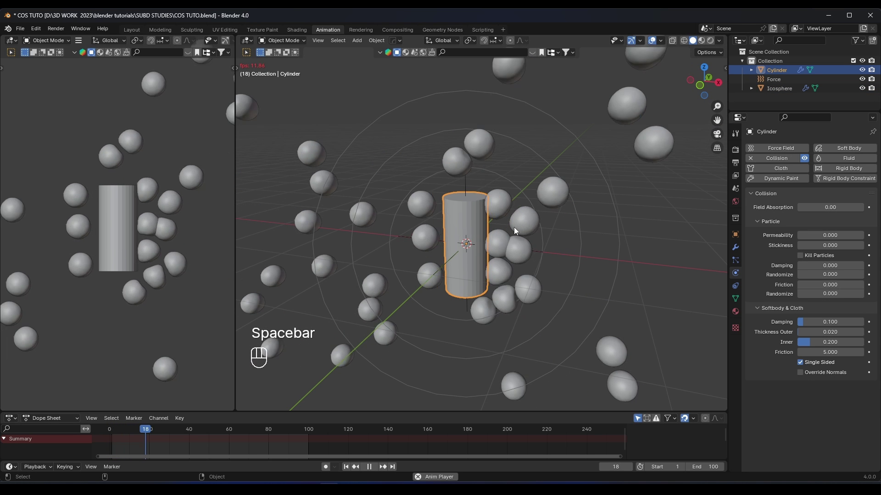
left_click(651, 195)
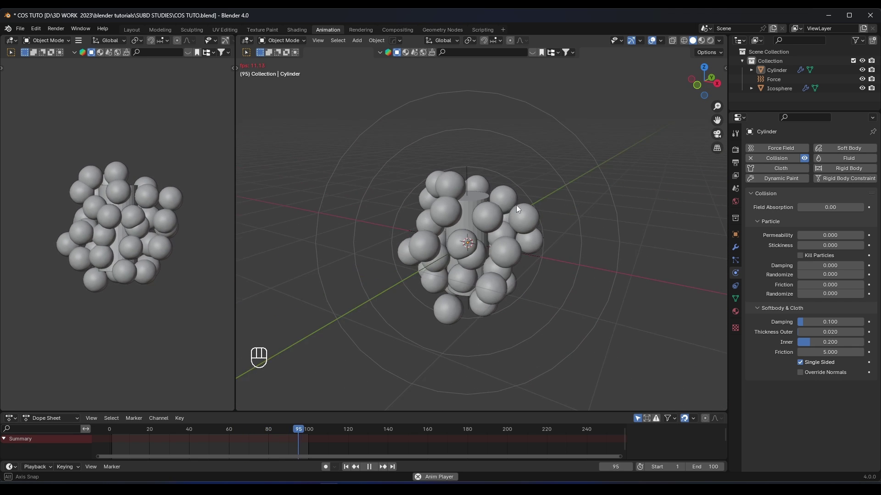
key("space")
Step: Select the icosphere and return to front view at frame 0
left_click(519, 218)
left_click_drag(116, 433, 101, 430)
key("KP_1")
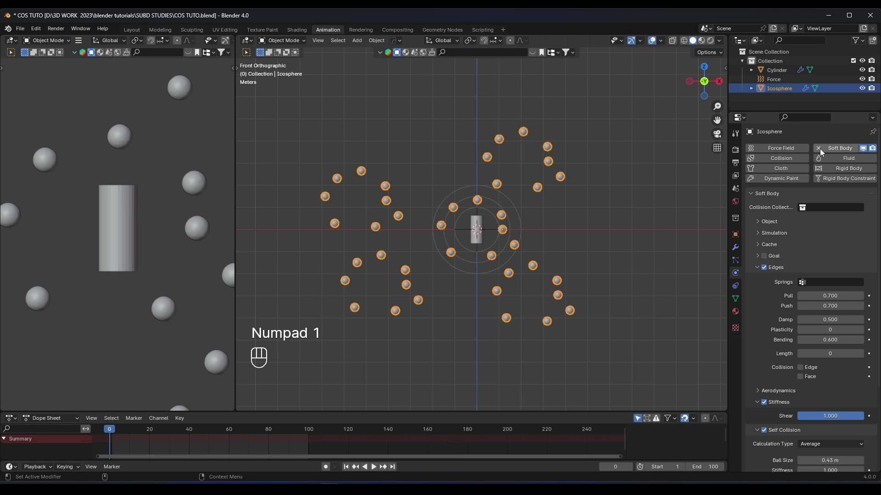
Step: Remove the icosphere's Soft Body physics and return to front view to check the spheres
left_click(821, 151)
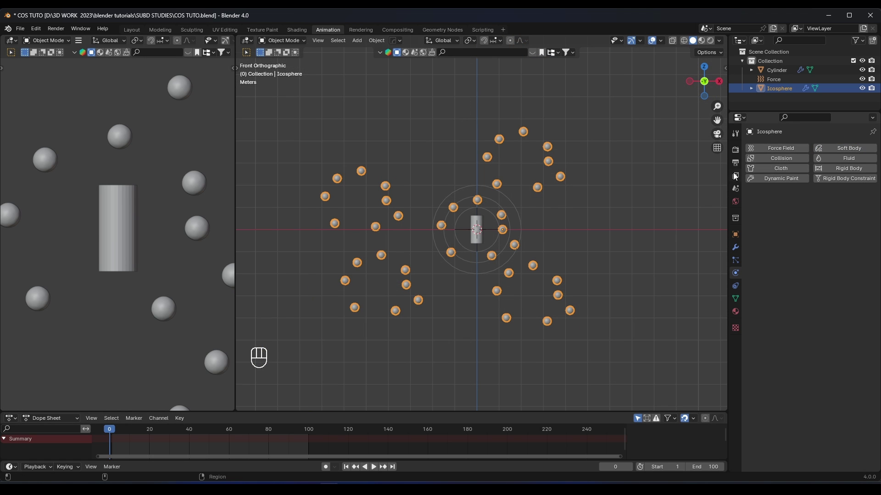
left_click_drag(776, 170, 762, 178)
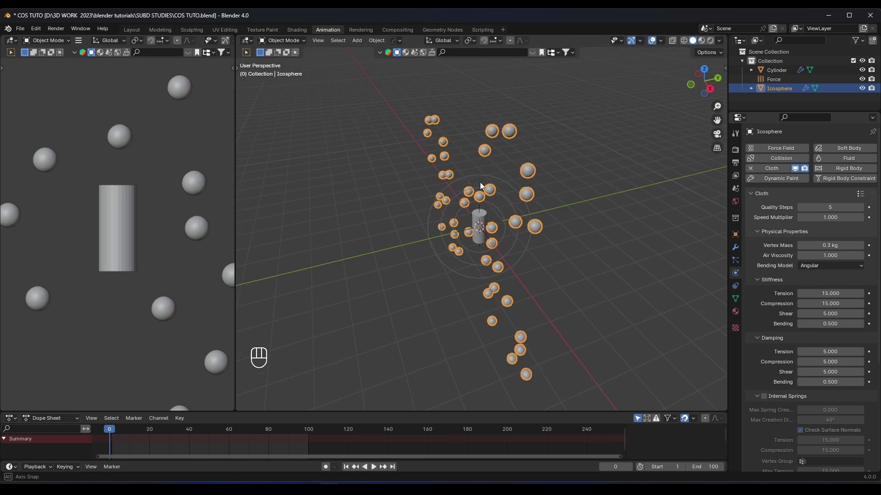
key("KP_1")
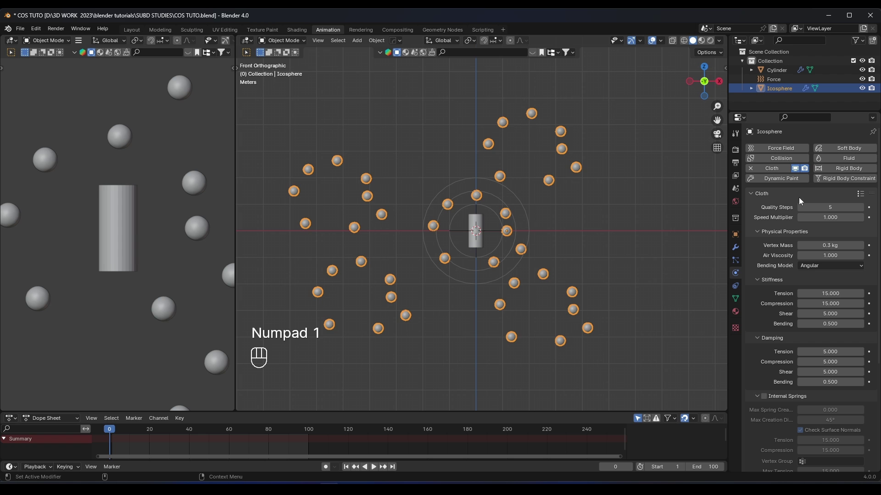
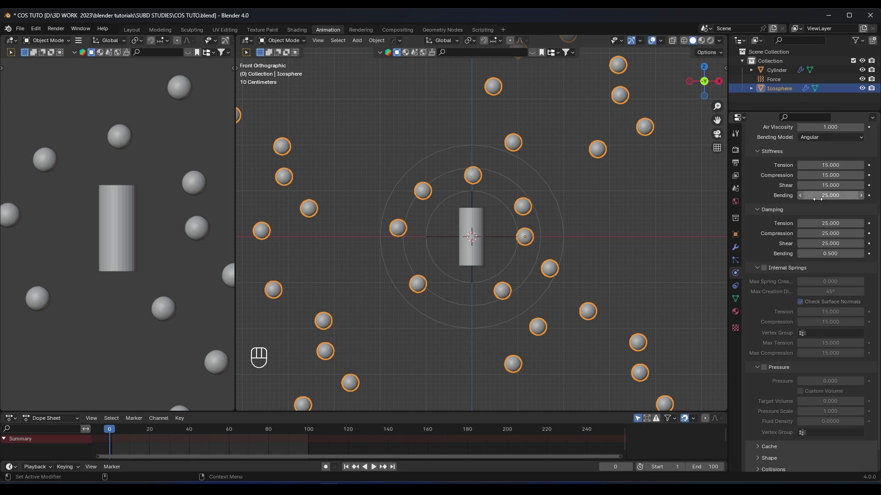
Step: Set cloth gravity field weight to 0, enable self collisions and raise collision quality to 4
left_click(759, 471)
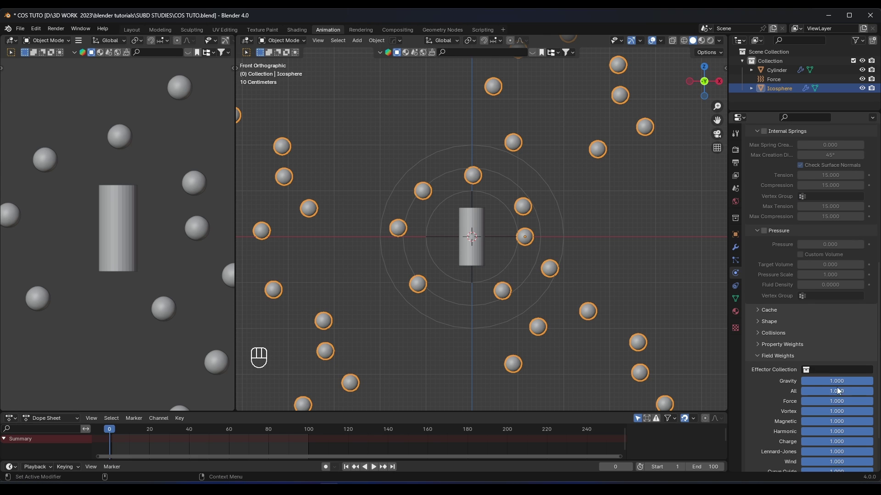
left_click_drag(861, 384, 804, 385)
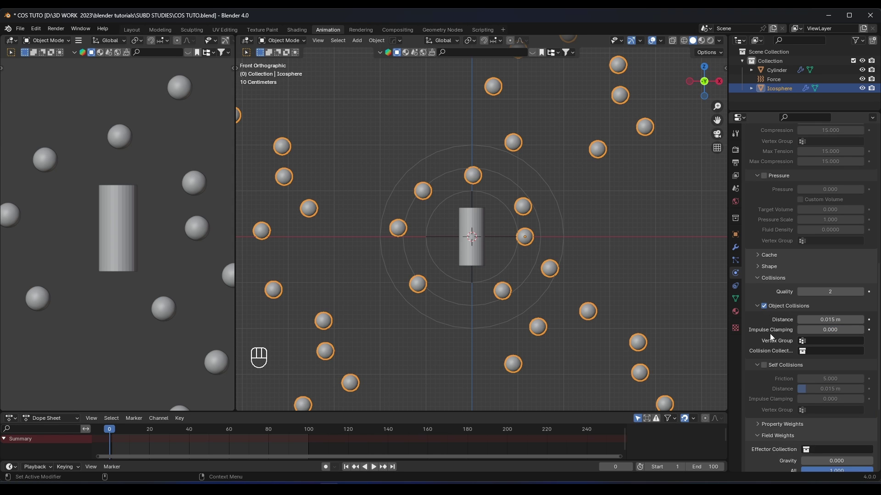
left_click(767, 333)
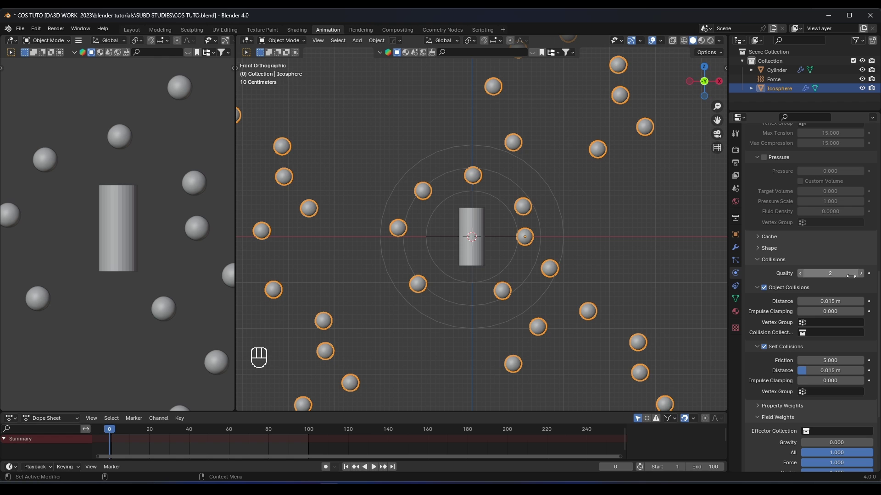
left_click(869, 280)
left_click_drag(522, 223, 618, 221)
left_click(618, 221)
Step: Play and stop the simulation, then show the icosphere's modifier stack for subdivision
key("space")
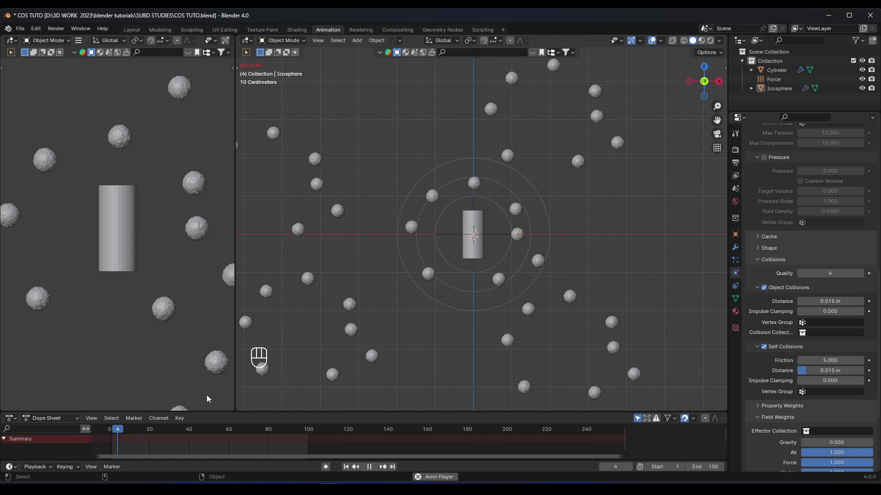
key("space")
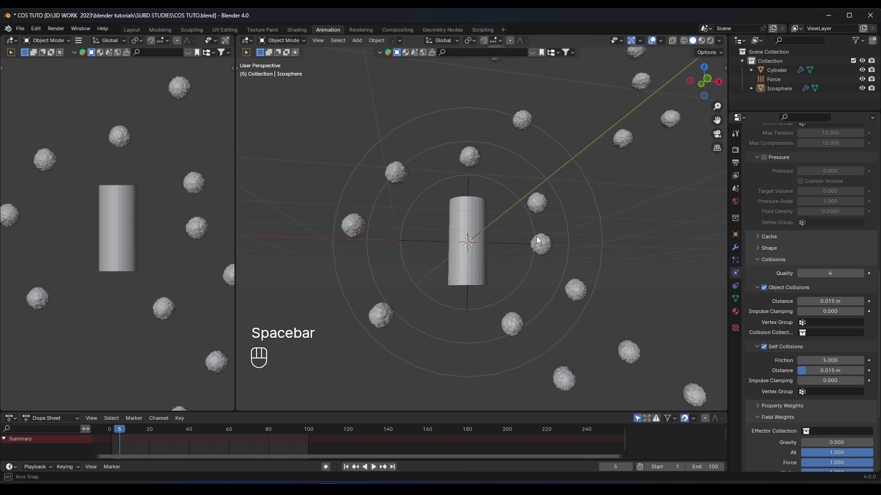
left_click(577, 252)
Step: Reorder the modifiers so Cloth sits above Subdivision, checking the wireframe on the spheres
left_click(738, 255)
left_click_drag(877, 168, 867, 288)
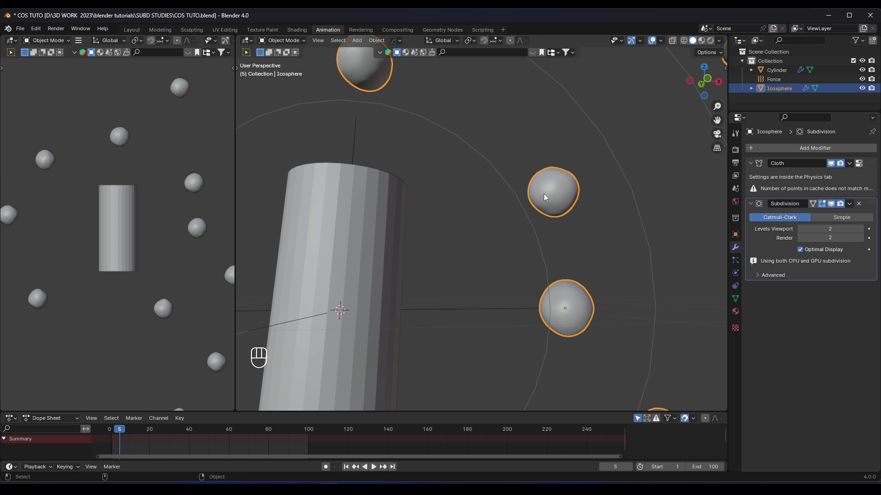
key("alt+v")
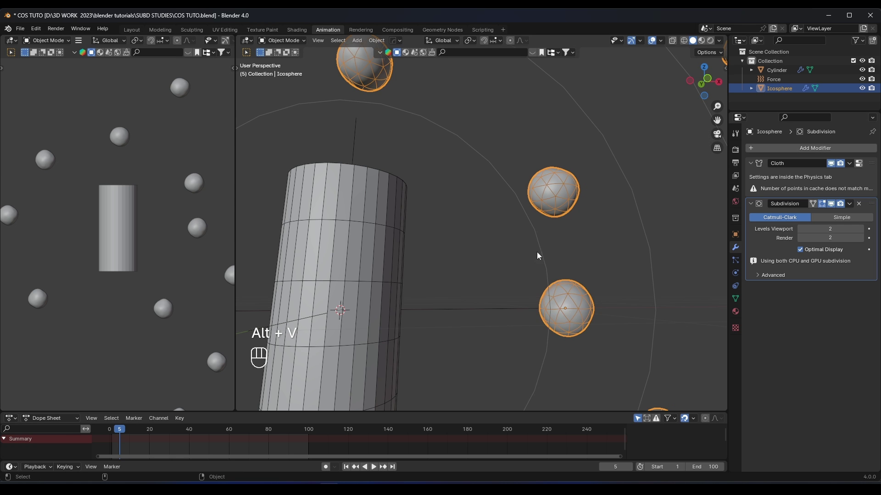
left_click_drag(869, 202, 858, 145)
middle_click(555, 193)
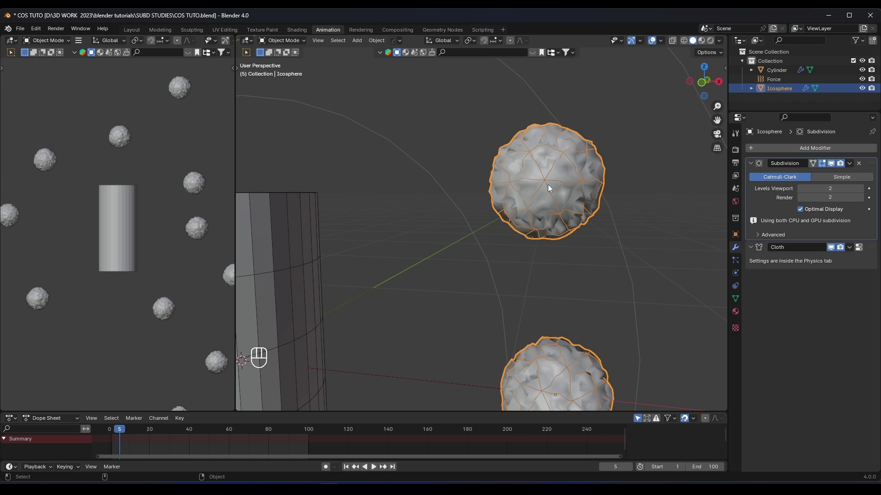
left_click_drag(871, 165, 845, 282)
left_click_drag(116, 434, 623, 433)
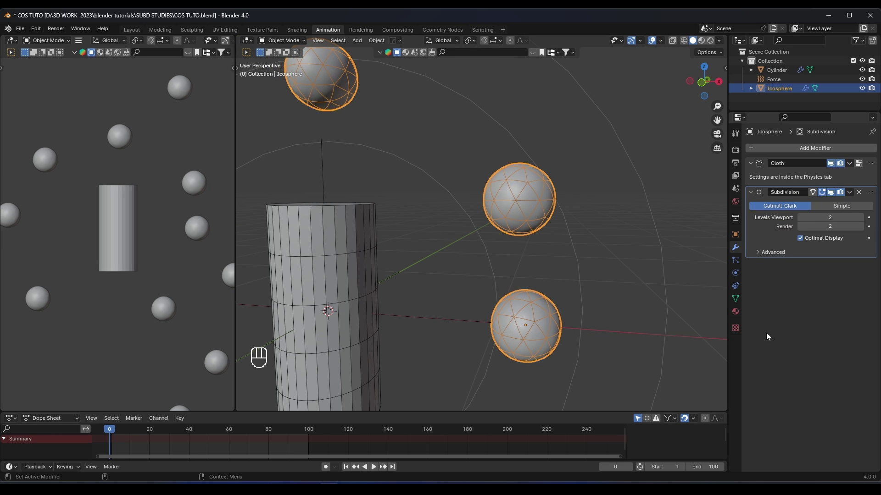
Step: Replay the simulation from front view and select the force field object
key("KP_1")
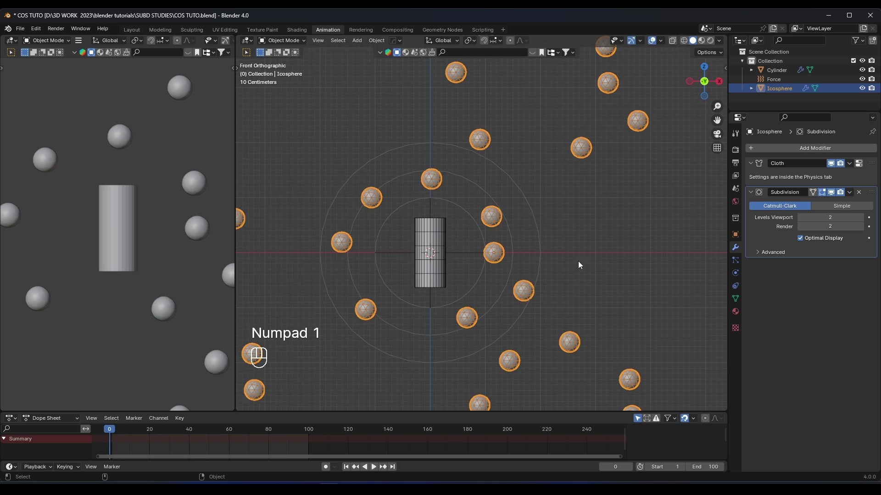
key("space")
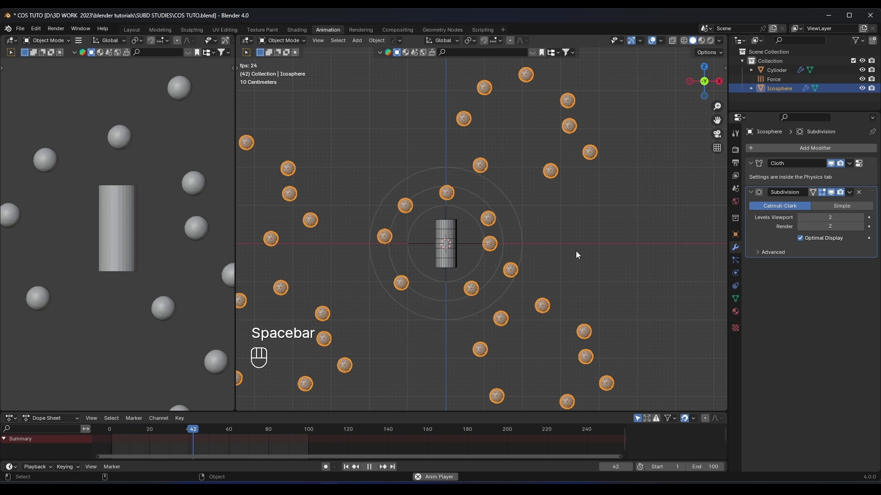
key("space")
left_click(504, 234)
Step: Select the force field object to show its strength settings
left_click(739, 252)
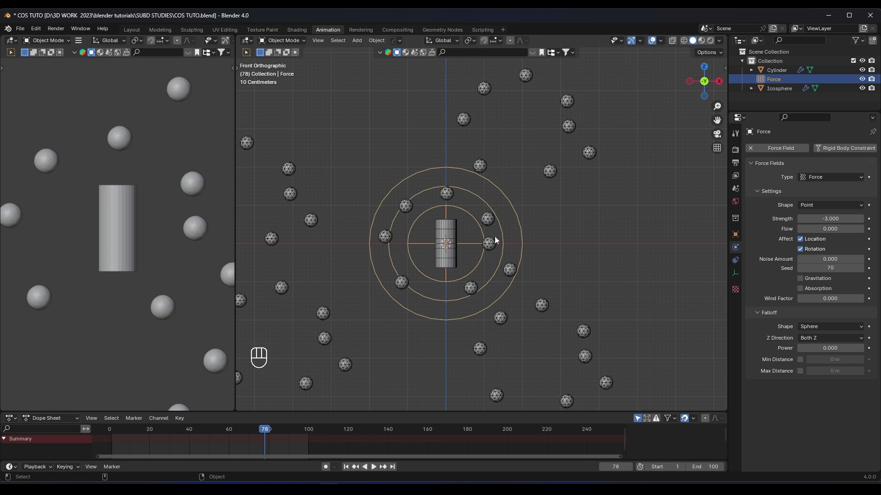
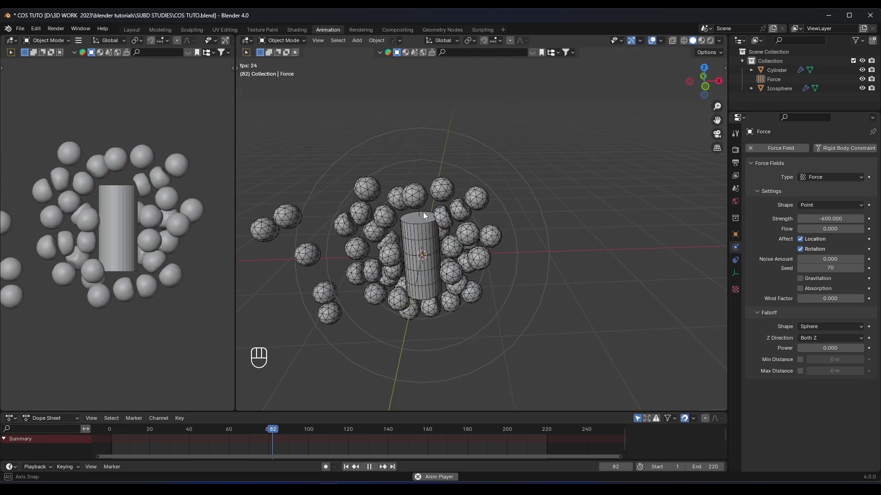
Step: Duplicate all icosphere vertices in Edit Mode for more bubbles, then return to front view
key("space")
left_click_drag(117, 436, 103, 427)
key("alt+v")
key("Tab")
key("a")
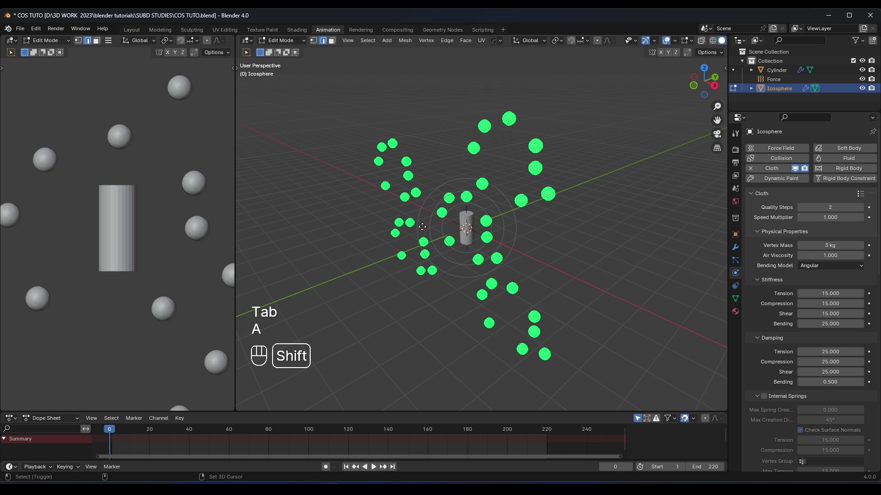
key("shift+d")
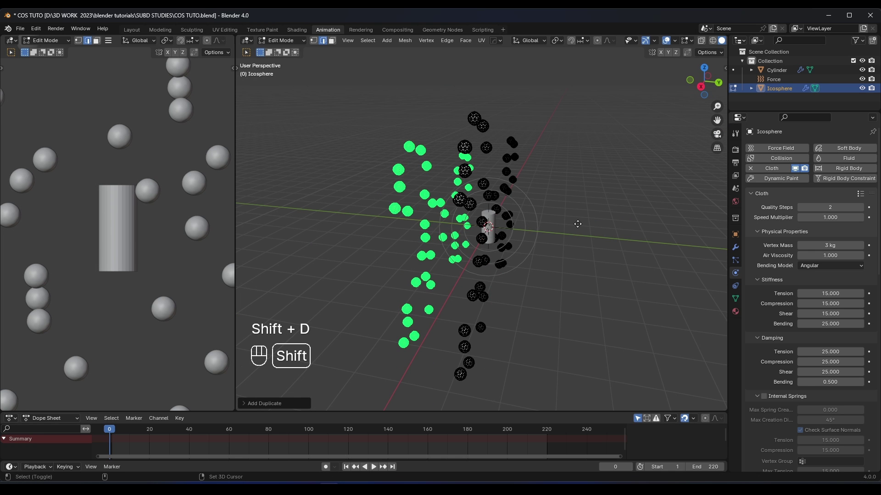
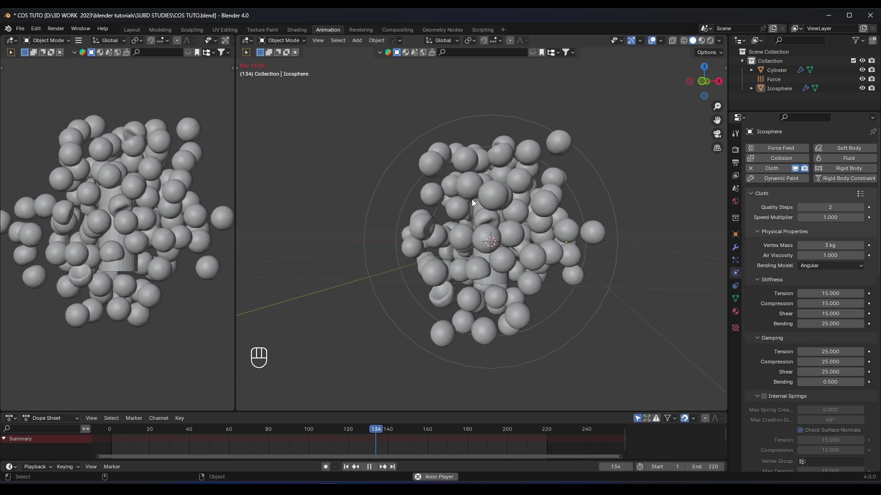
key("KP_1")
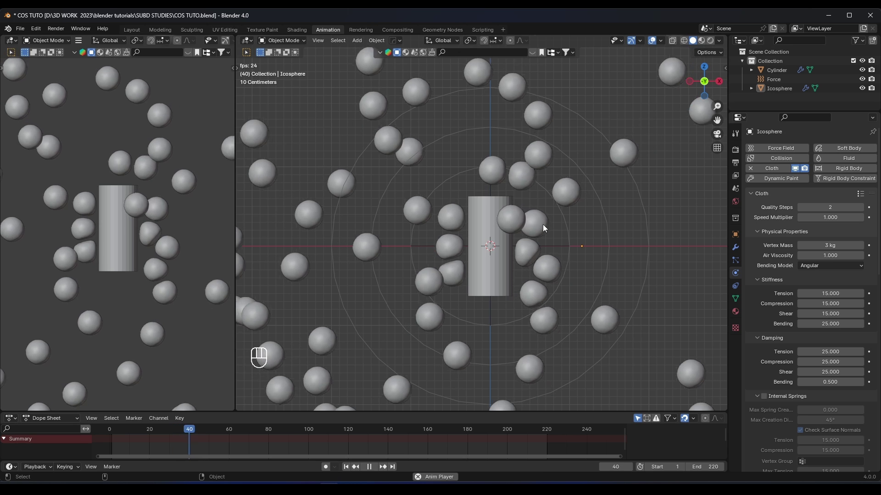
Step: Play the cloth simulation so the bubbles pile up against the cylinder
key("space")
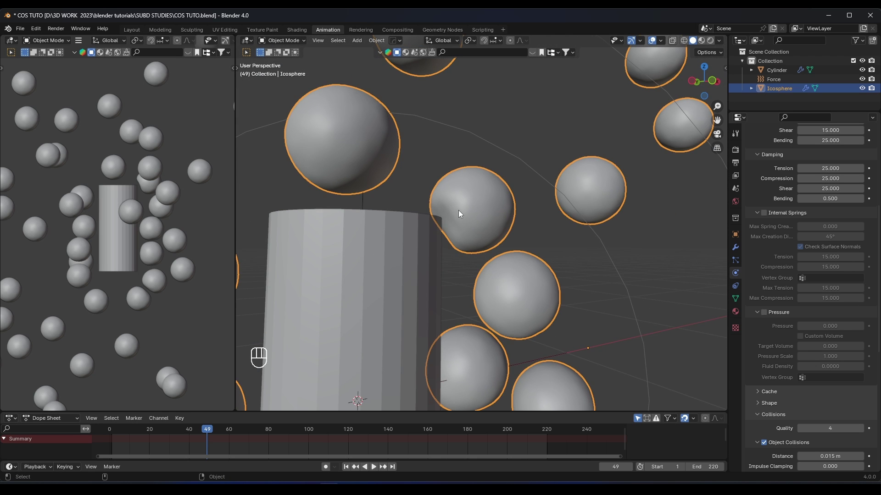
key("space")
key("space")
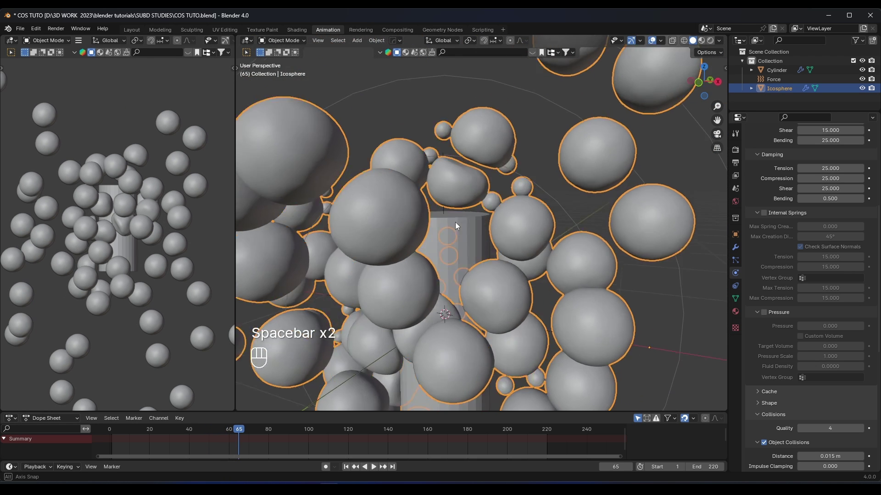
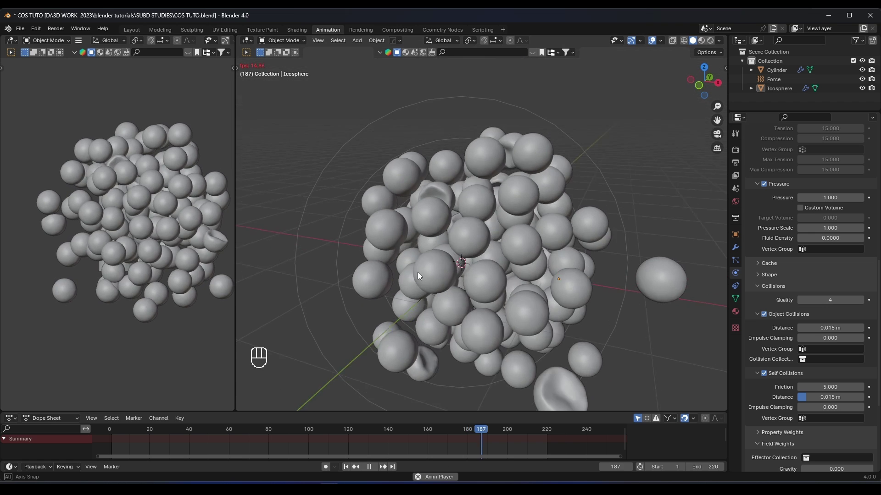
Step: Stop playback and jump back to the start of the animation
key("space")
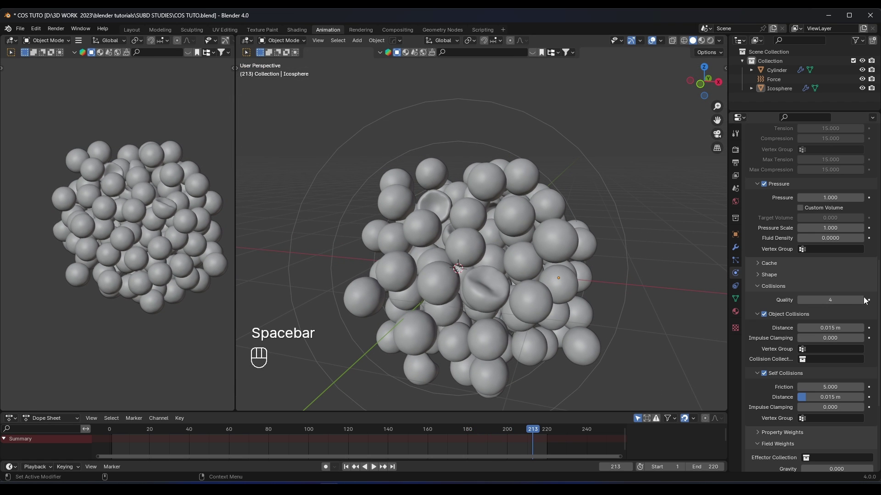
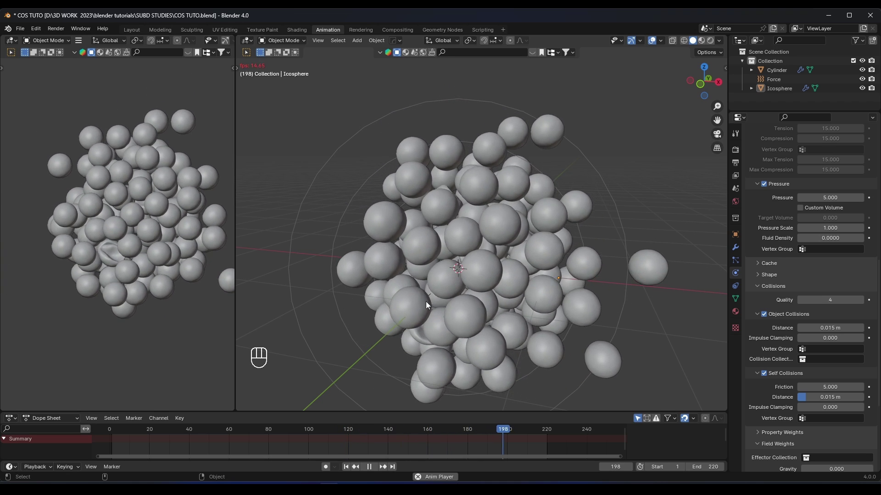
key("space")
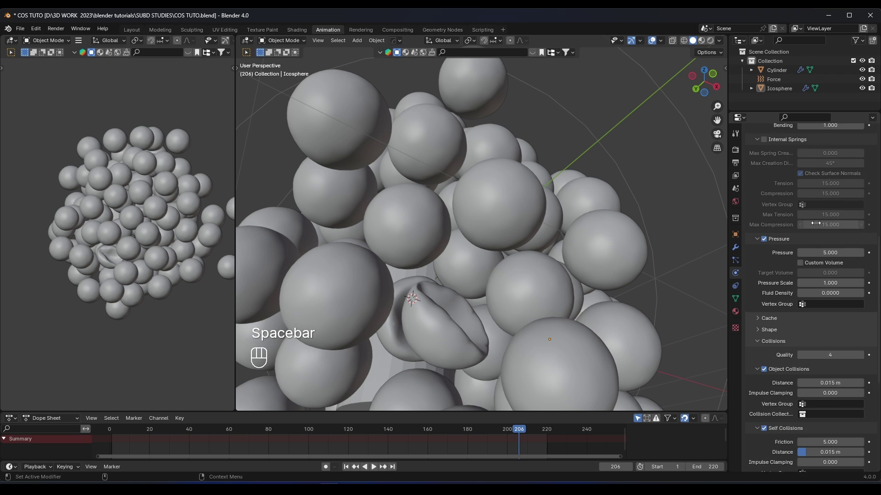
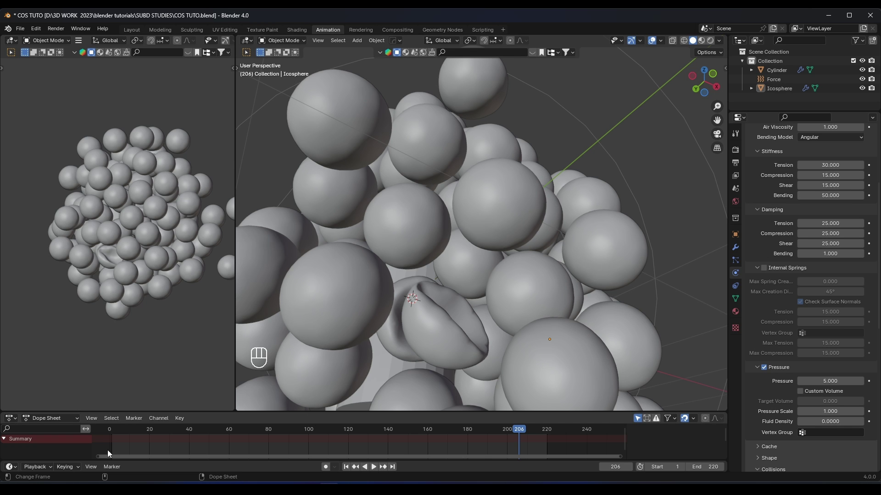
left_click(110, 436)
Step: Replay the simulation with the firmer stiffness settings
key("space")
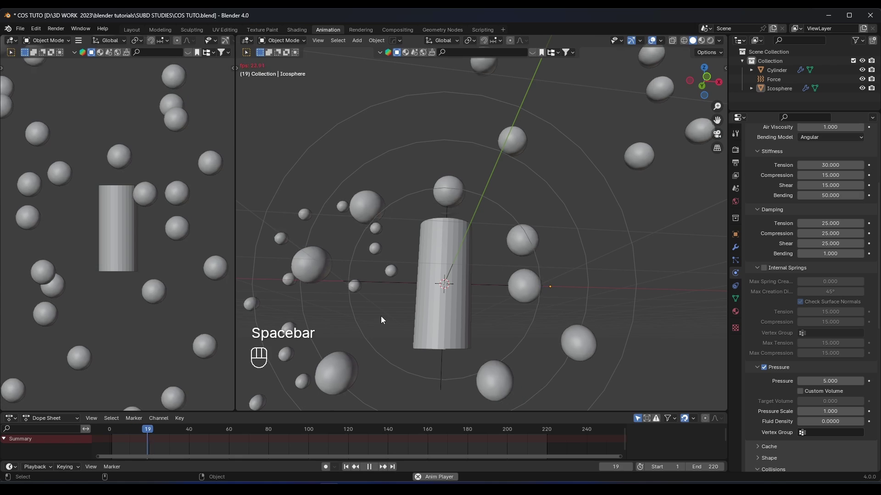
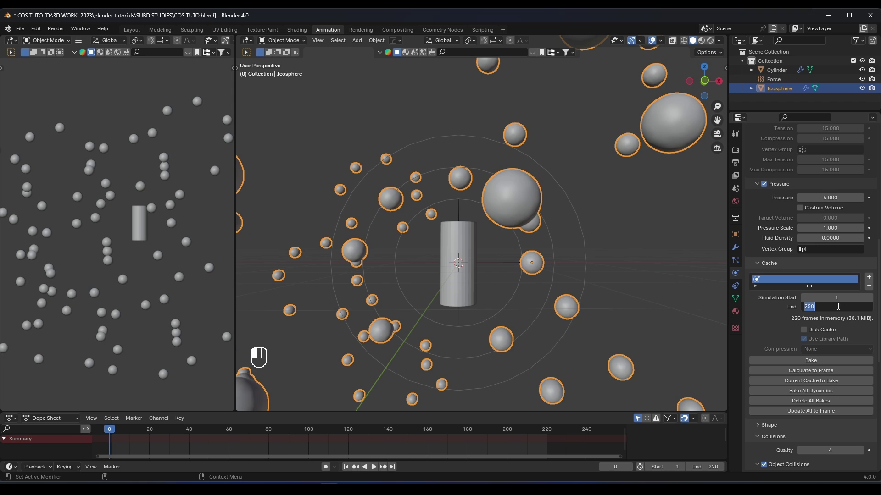
Step: Confirm the cloth cache end frame of 200
key("KP_0")
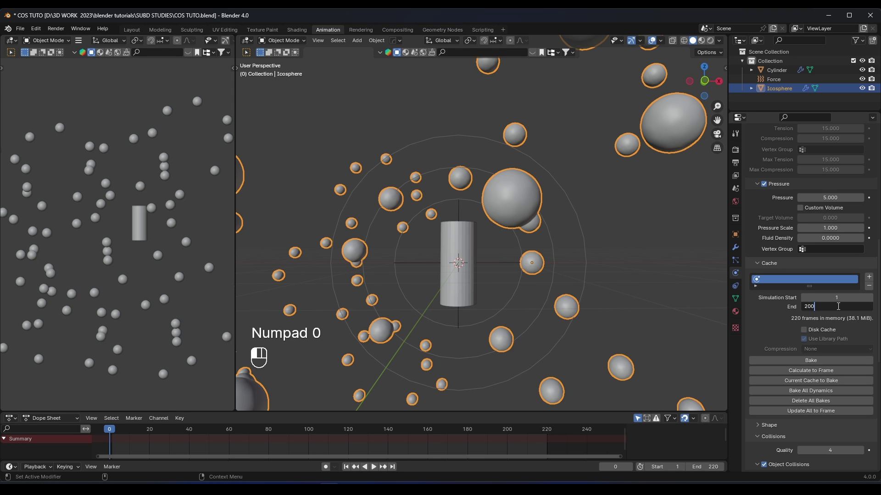
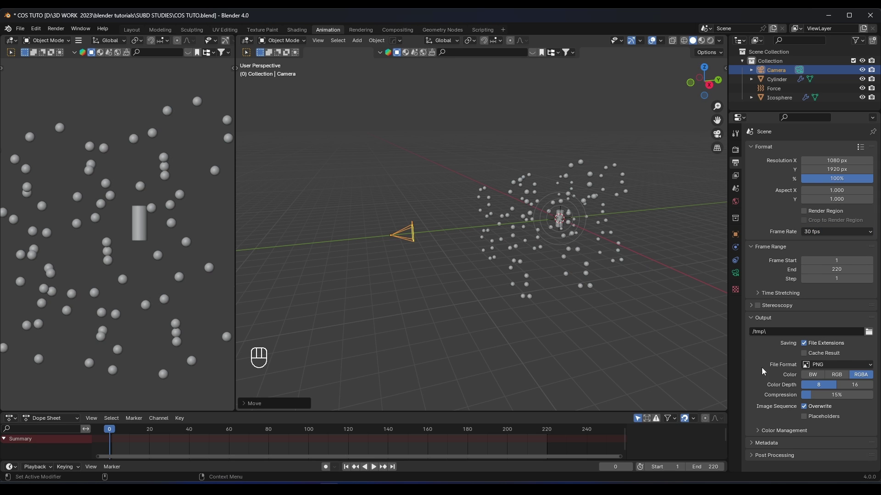
Step: Look through the camera and set its passepartout to 1.0
key("KP_0")
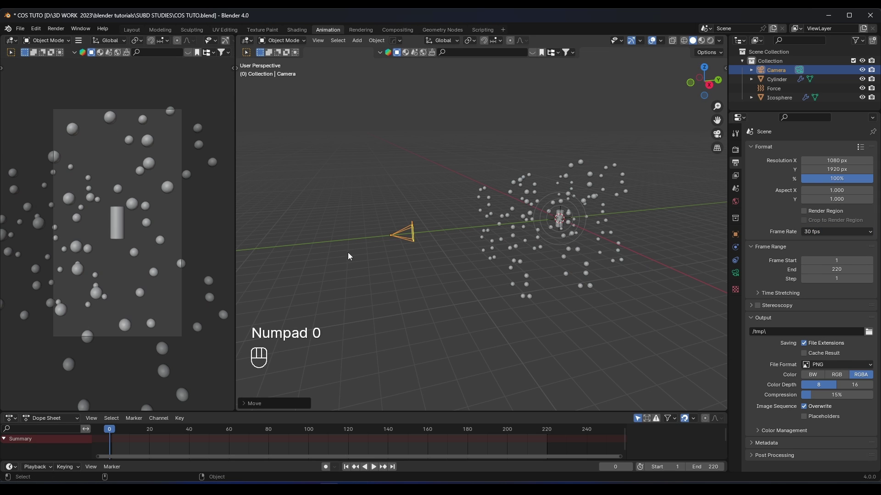
left_click(735, 277)
left_click(755, 306)
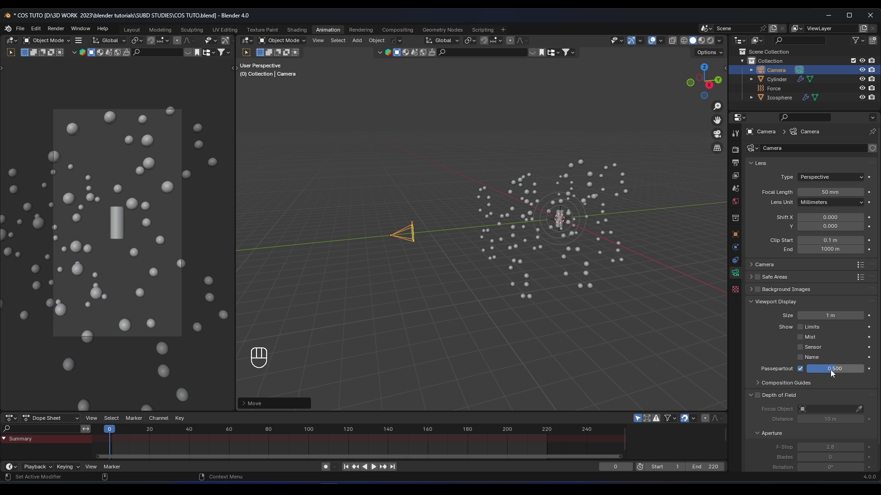
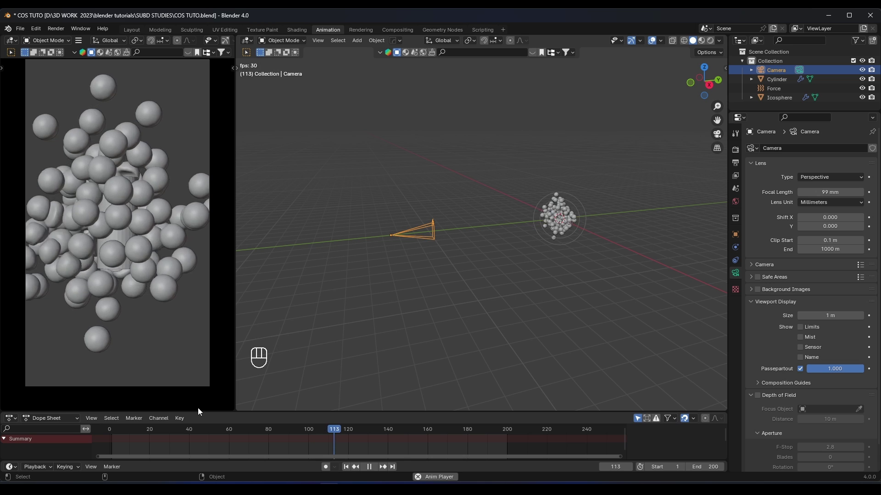
Step: Pause playback and preview the camera view in Cycles rendered shading
key("space")
left_click(737, 154)
key("z")
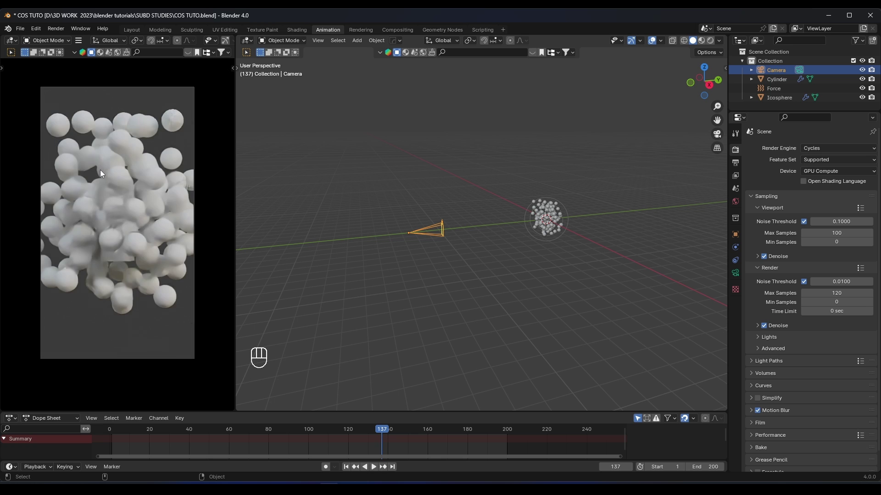
Step: Add a plane and rotate it to stand upright as a backdrop
key("shift+a")
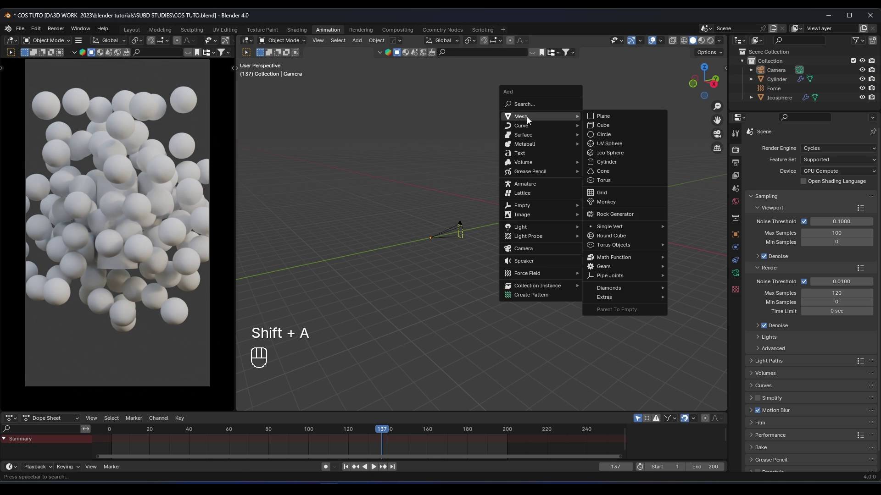
key("r")
key("x")
key("KP_9")
key("KP_0")
key("KP_Enter")
Step: Enlarge the plane, place it behind the bubbles, and give it a new material
key("g")
key("y")
key("s")
key("s")
key("s")
left_click(739, 314)
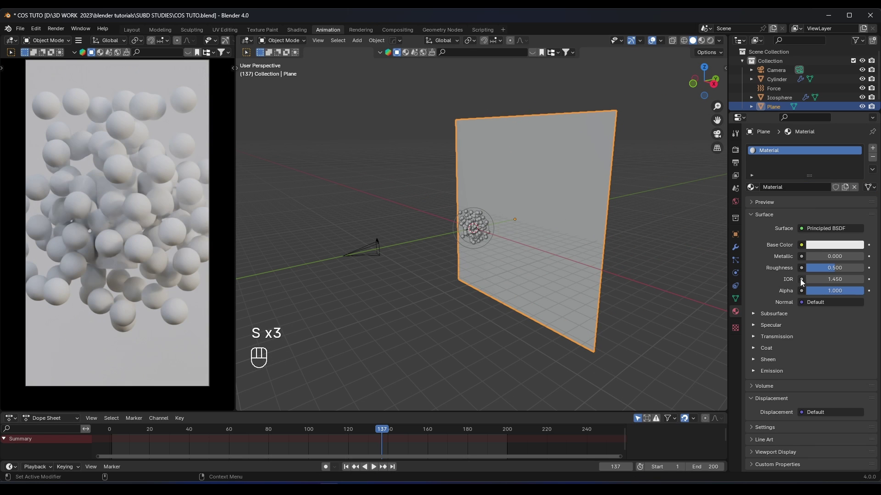
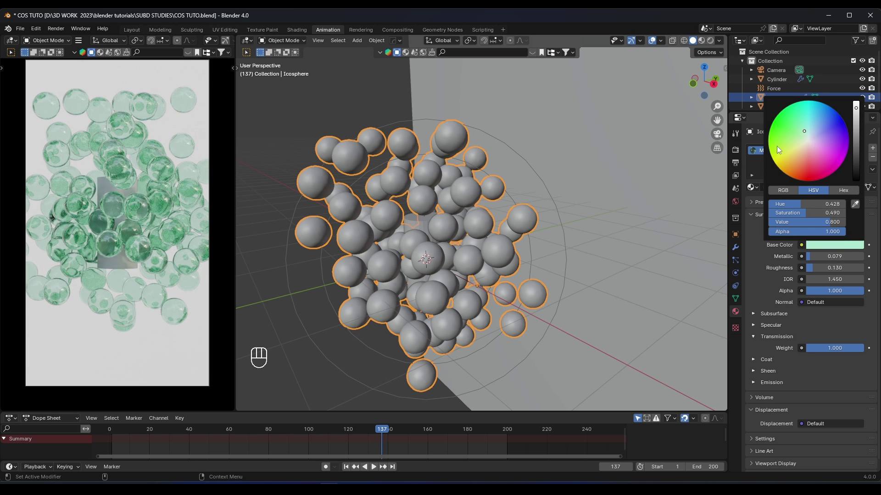
Step: Play the simulation to frame 175 and zoom the rendered preview on the piled-up bubbles
left_click(112, 433)
key("space")
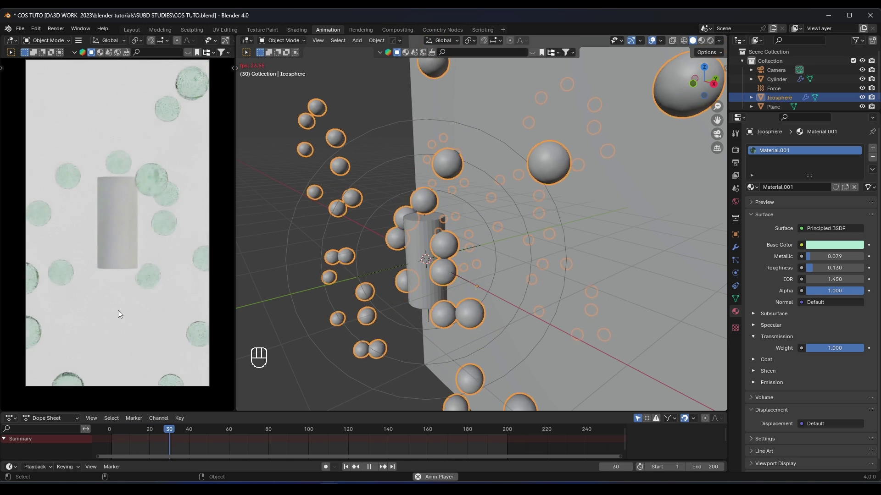
key("space")
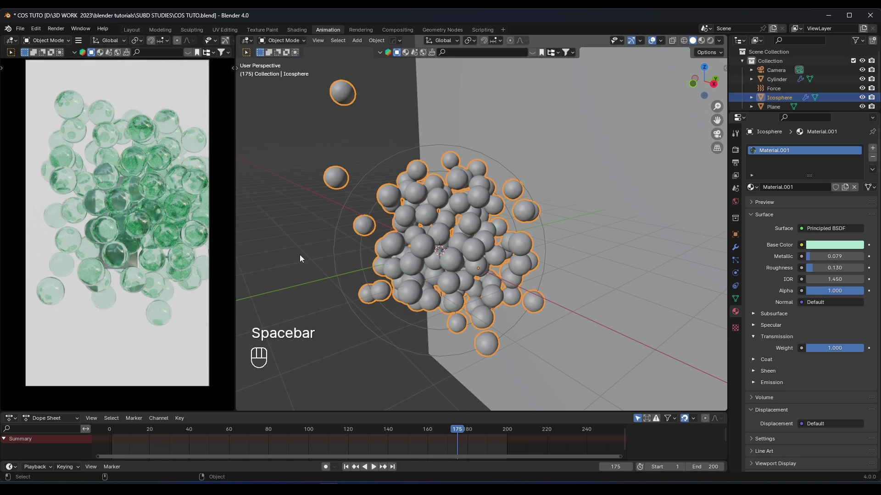
key("KP_Decimal")
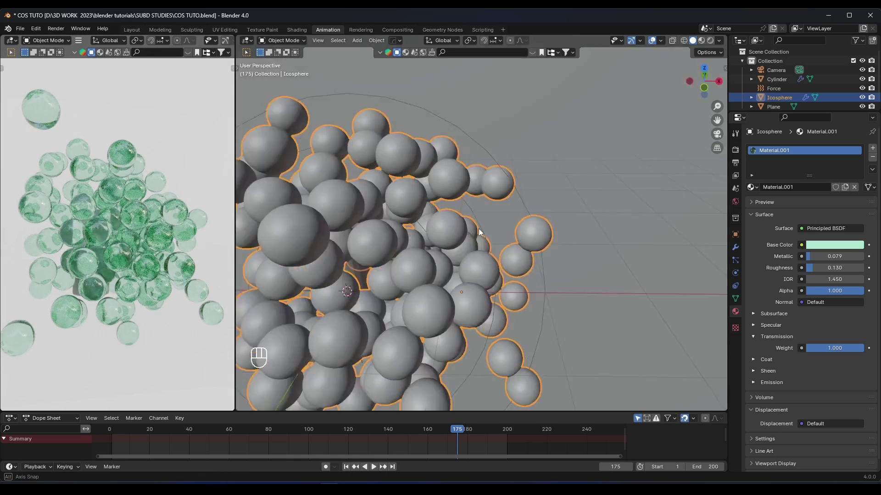
Step: Select the backdrop plane and set its material emission to white at strength 1
key("z")
left_click(354, 297)
left_click_drag(373, 287, 329, 293)
left_click(441, 229)
key("z")
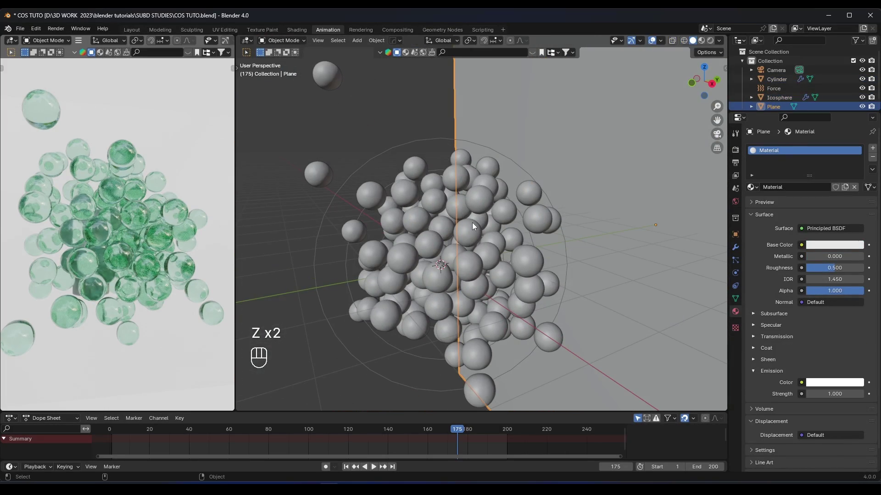